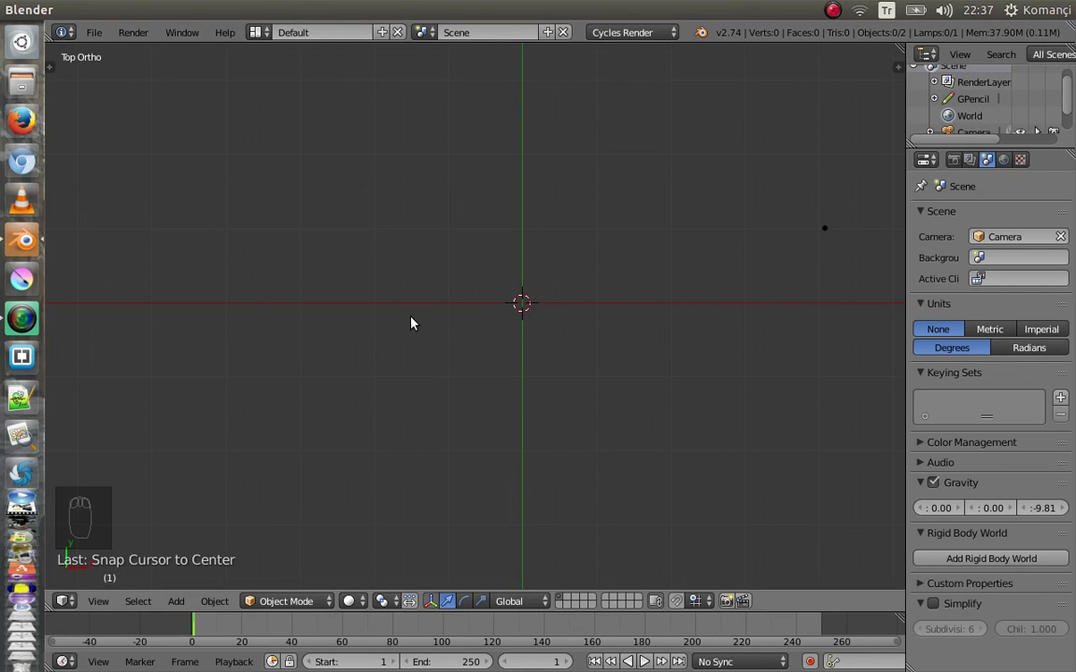
Add a Text object at the scene centre and rotate it to stand upright
key("shift+a")
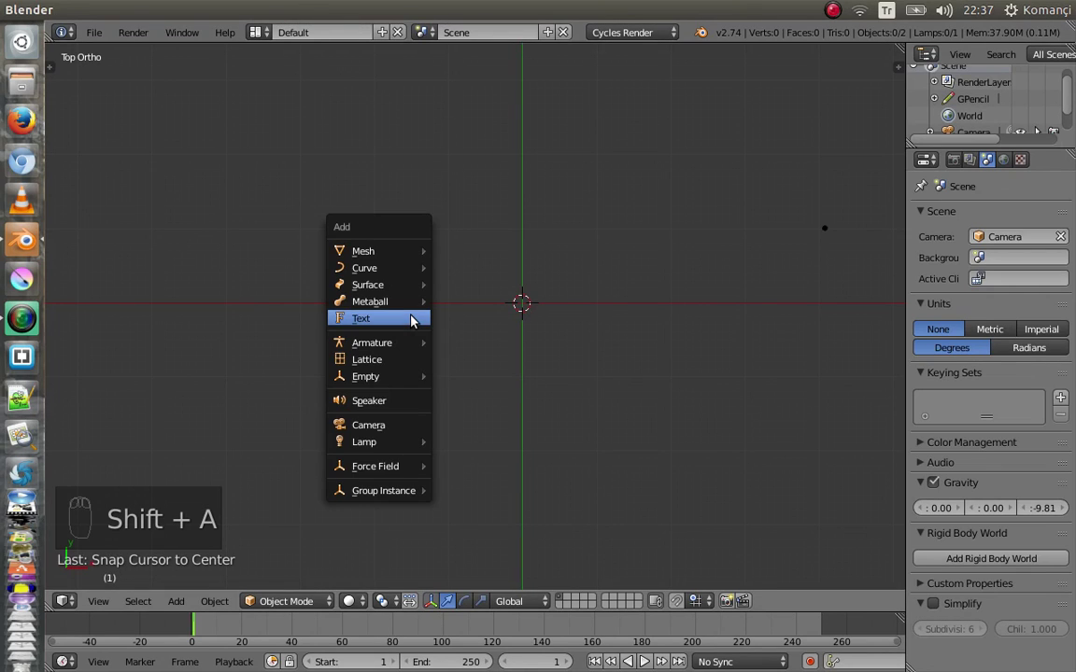
left_click_drag(627, 339, 559, 379)
key("r")
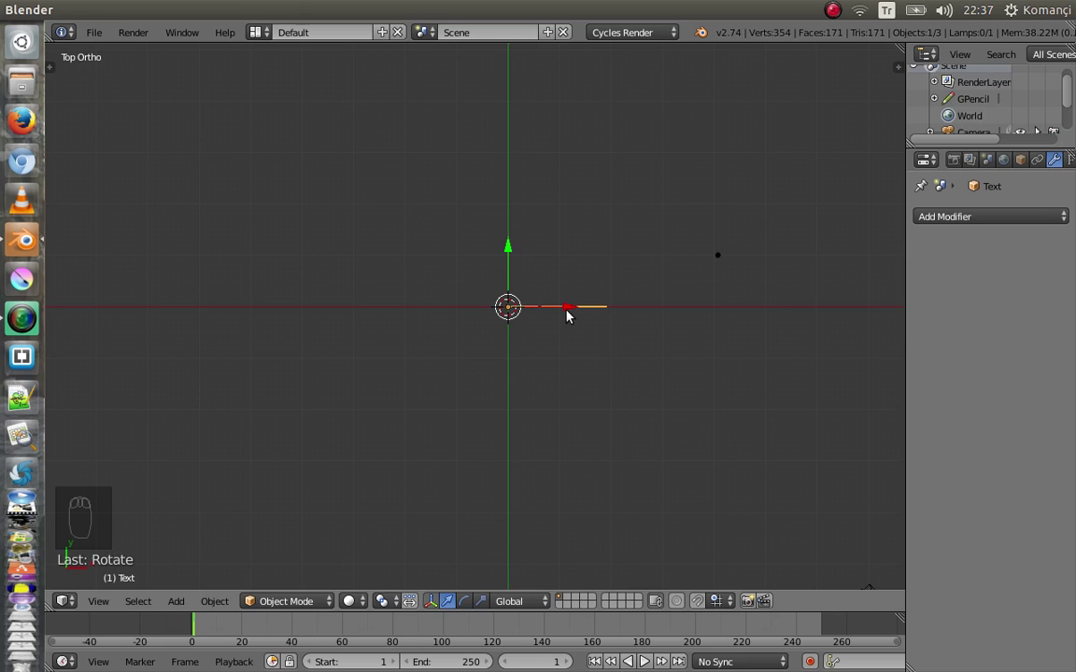
key("shift+a")
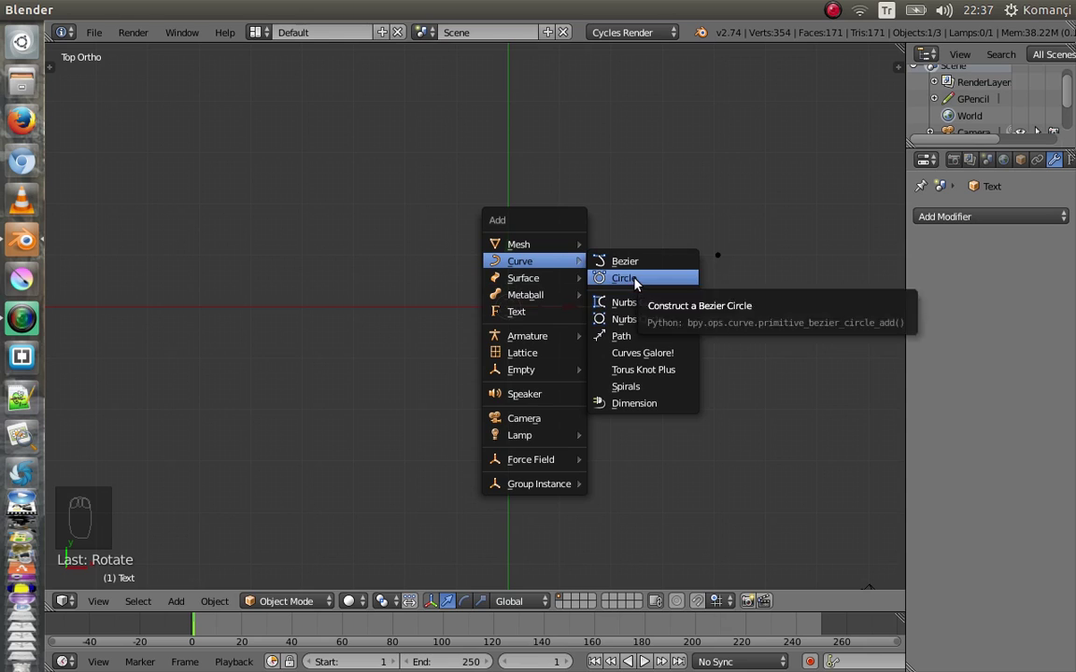
Add a Bezier circle beside the text and orbit to view the scene across the grid
left_click(573, 312)
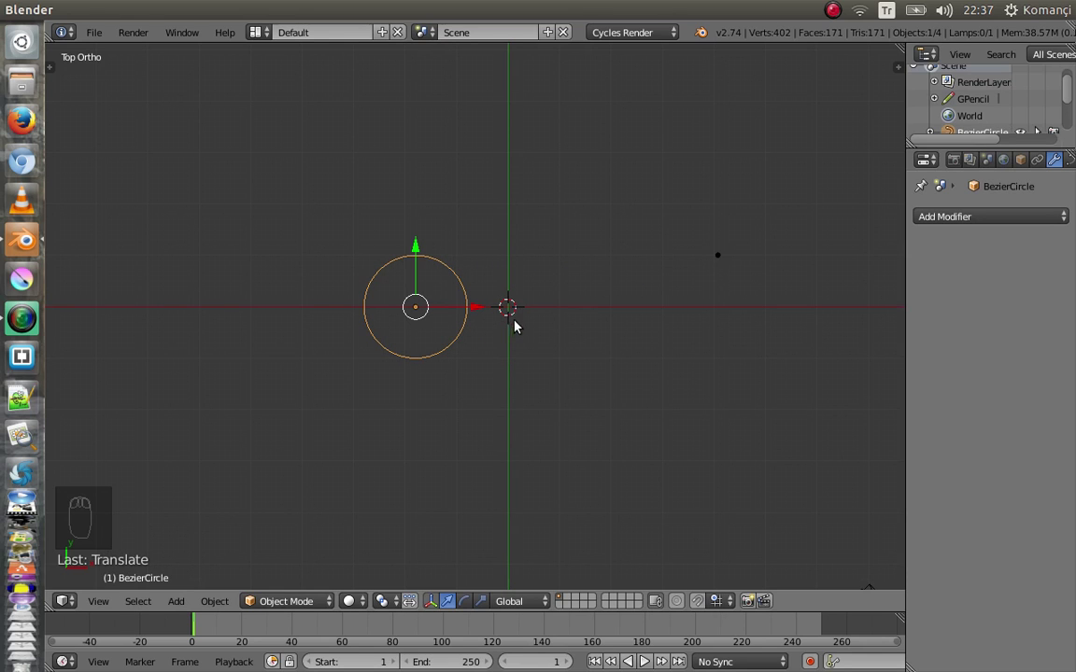
middle_click(530, 331)
middle_click(493, 138)
middle_click(494, 220)
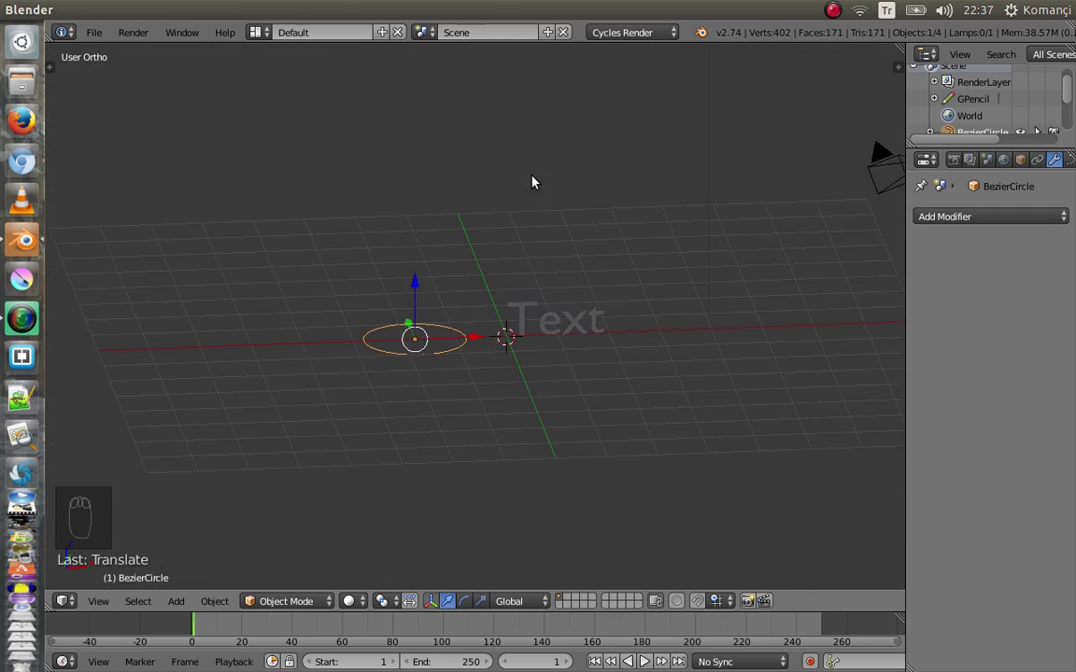
left_click_drag(545, 348, 556, 324)
left_click_drag(556, 324, 555, 324)
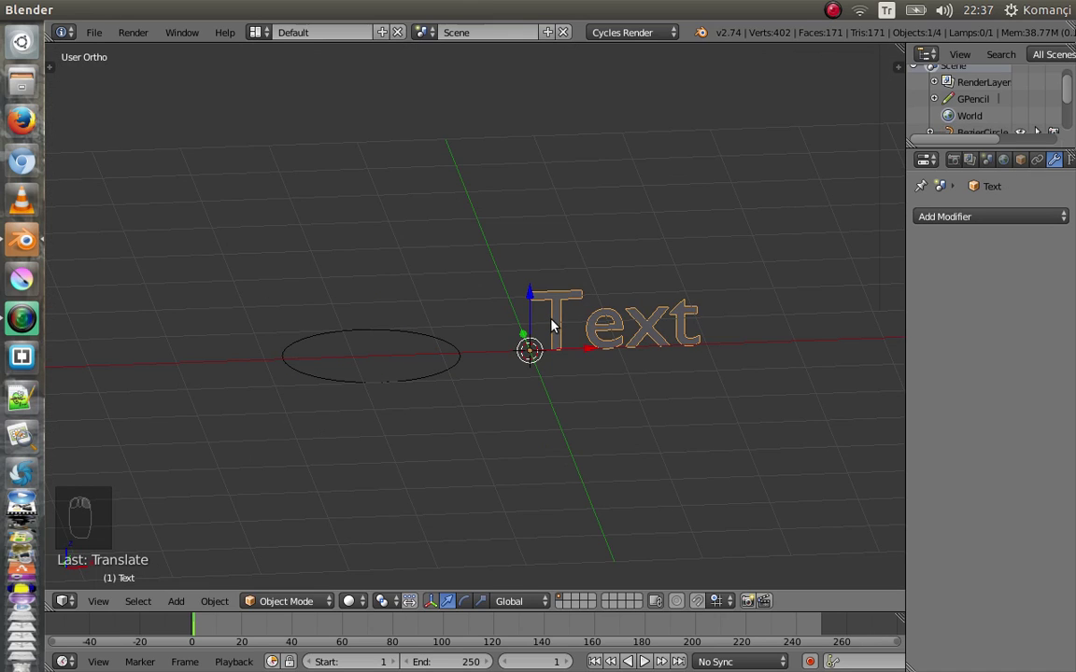
In Edit Mode, delete the default word 'Text' from the text object
key("Tab")
key("BackSpace")
key("BackSpace")
key("BackSpace")
key("BackSpace")
key("Tab")
key("Tab")
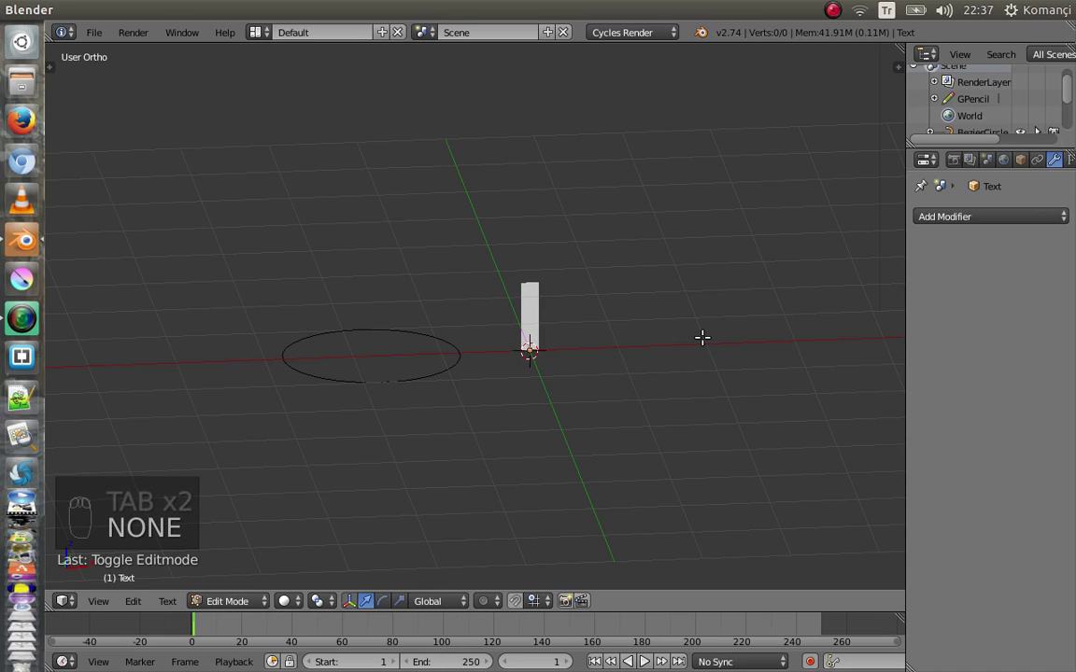
Make the text read 'Blender' and return to Object Mode
key("b")
key("l")
key("e")
key("n")
key("d")
key("e")
key("r")
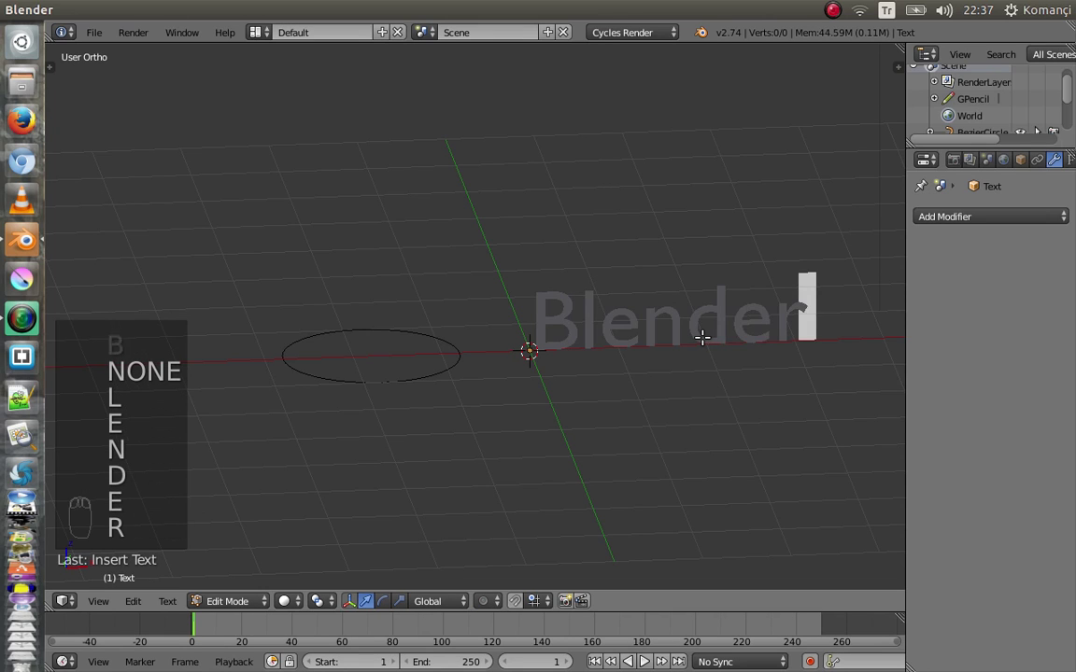
key("Tab")
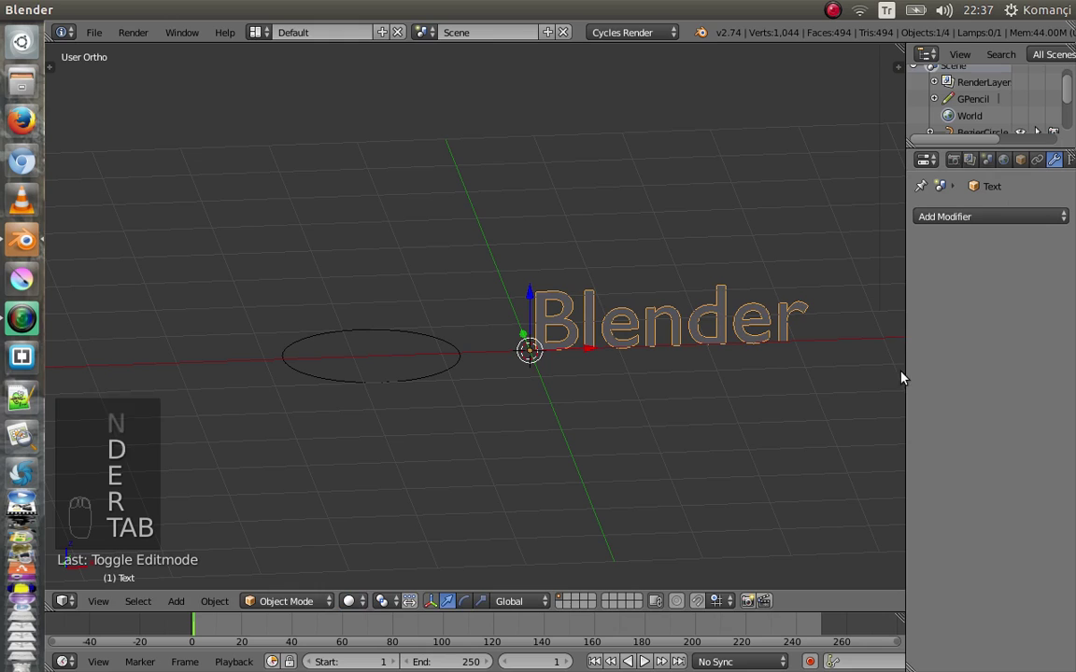
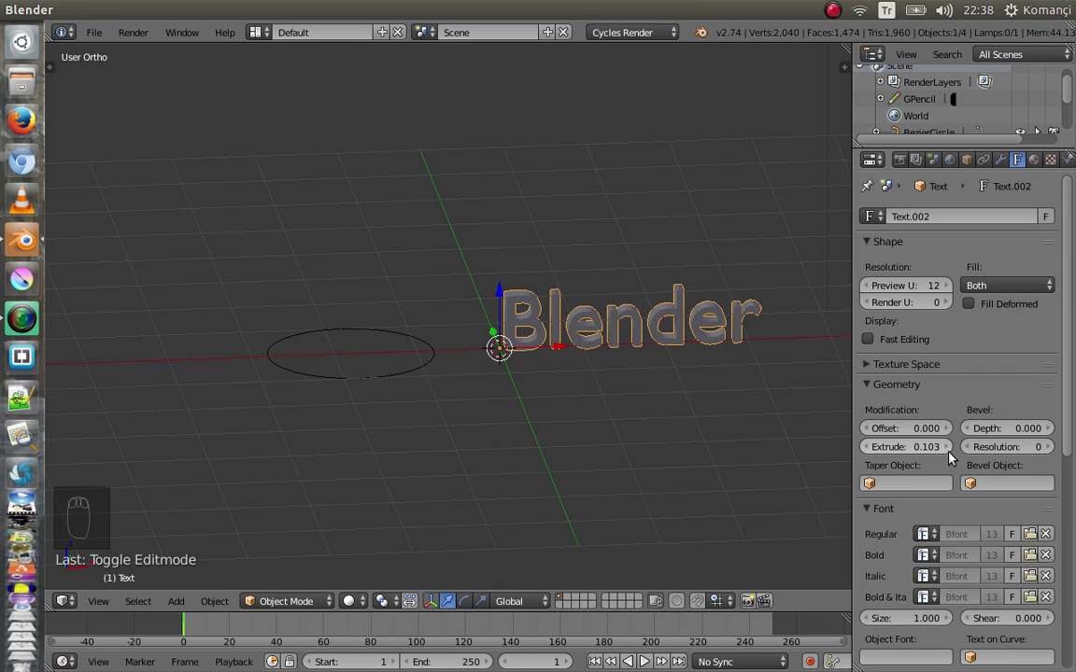
Give the letters extrusion 0.103 with a bevel at resolution 3, keeping Fill on Both
left_click(990, 435)
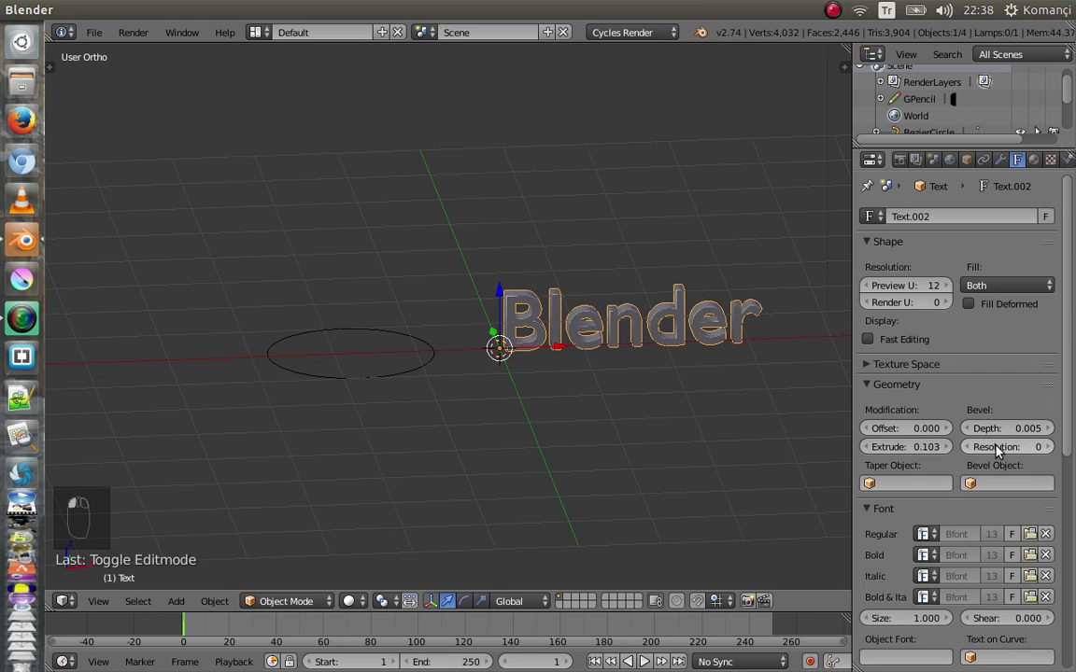
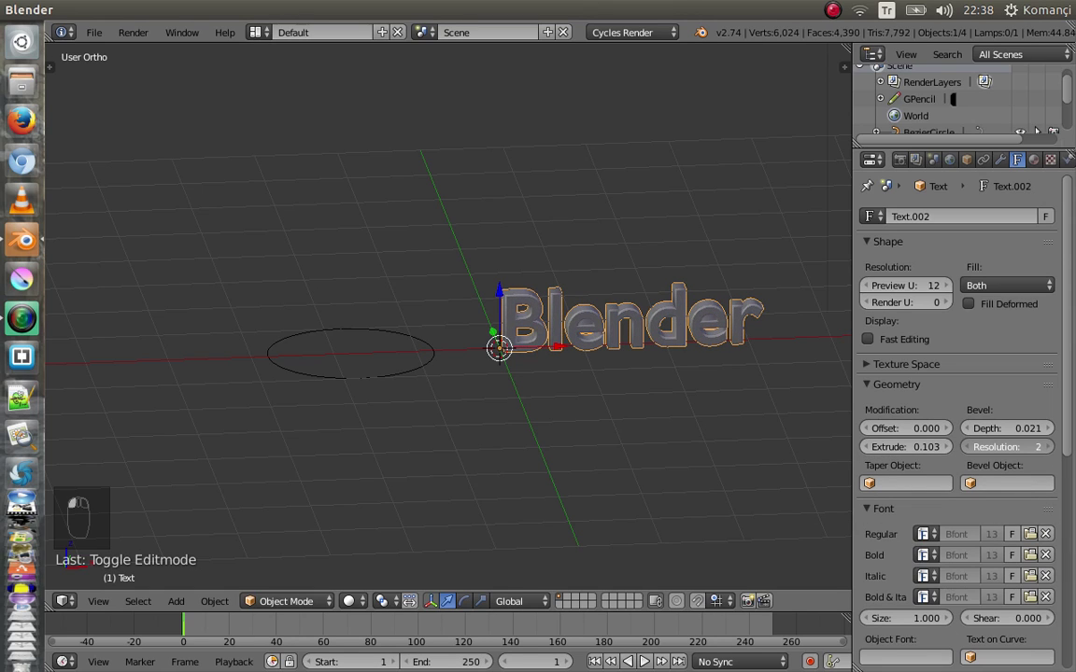
left_click(992, 453)
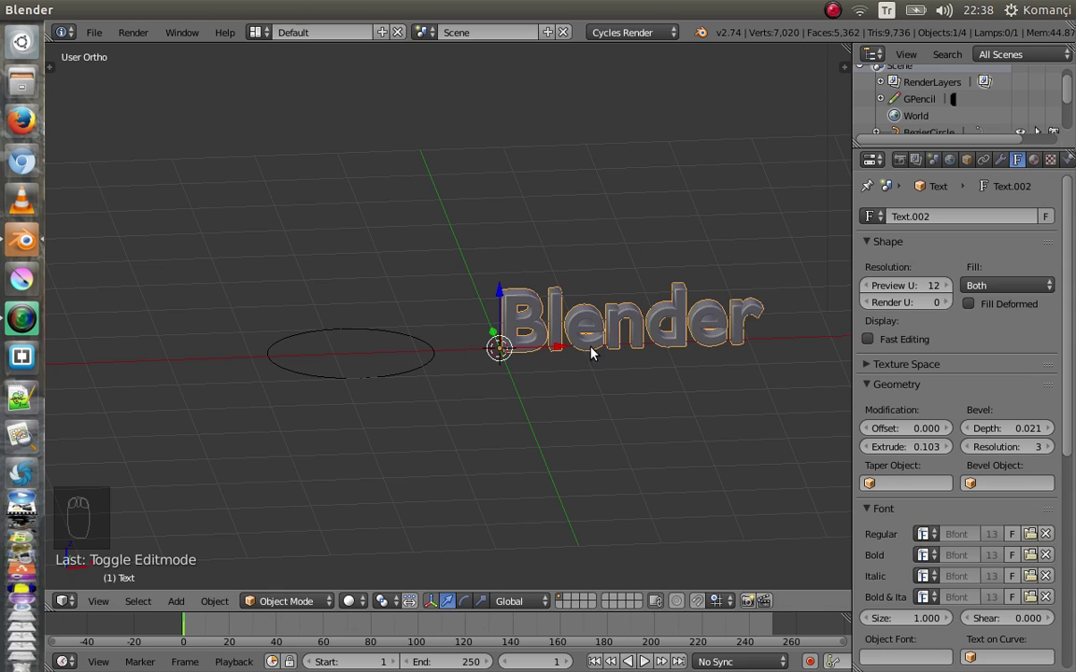
left_click(1004, 292)
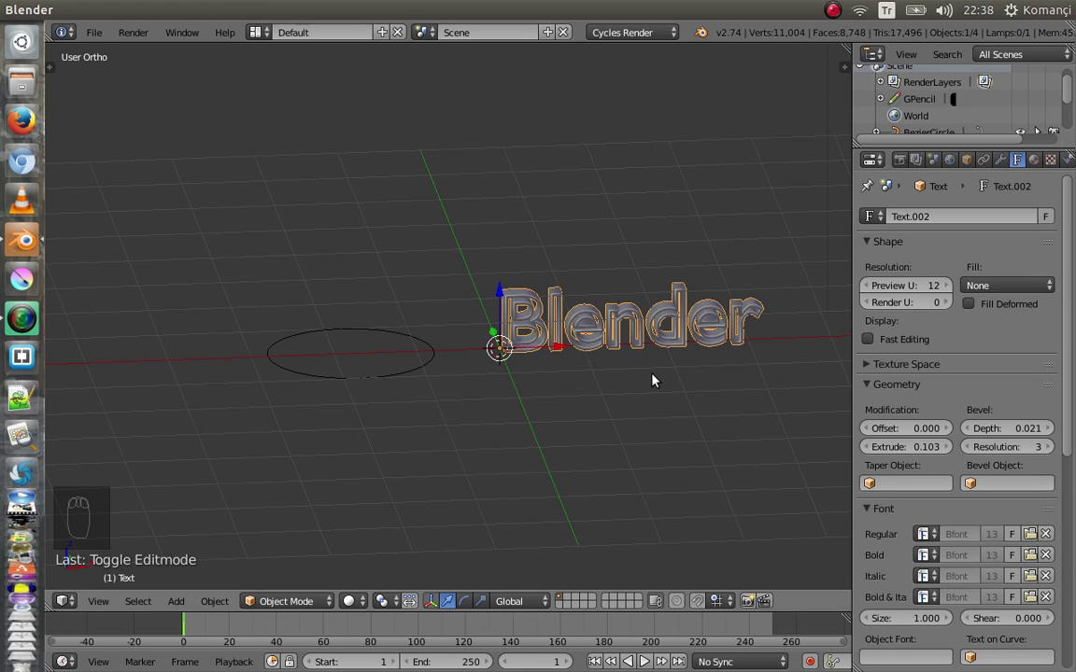
left_click_drag(660, 378, 649, 356)
Reduce the bevel depth to 0.010 and zoom out to see the whole scene
left_click_drag(648, 355, 988, 286)
left_click(988, 286)
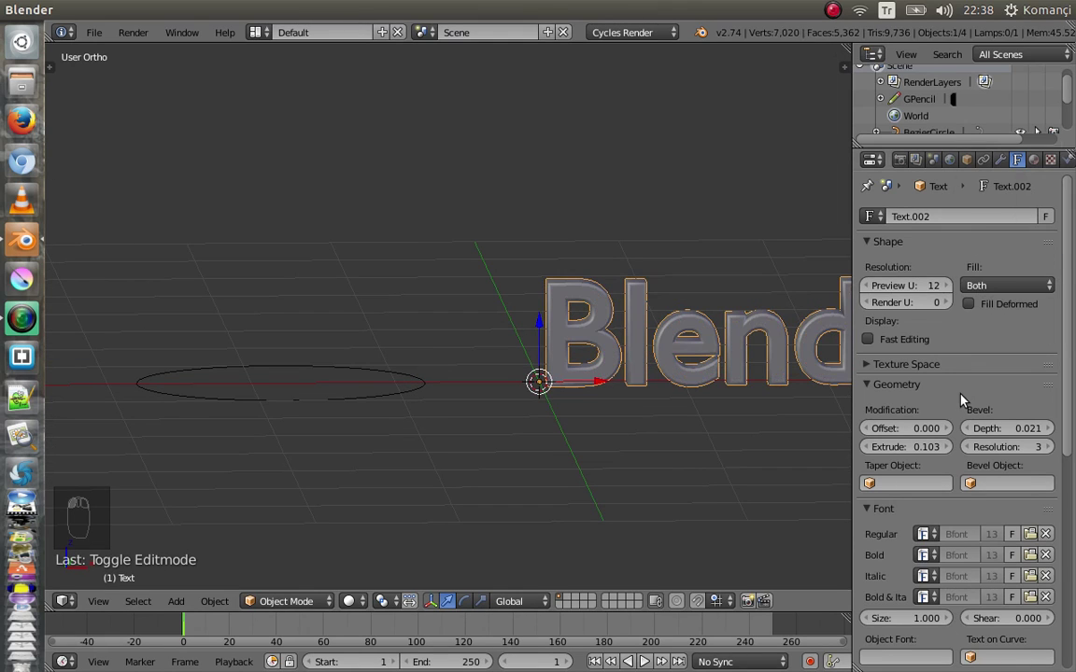
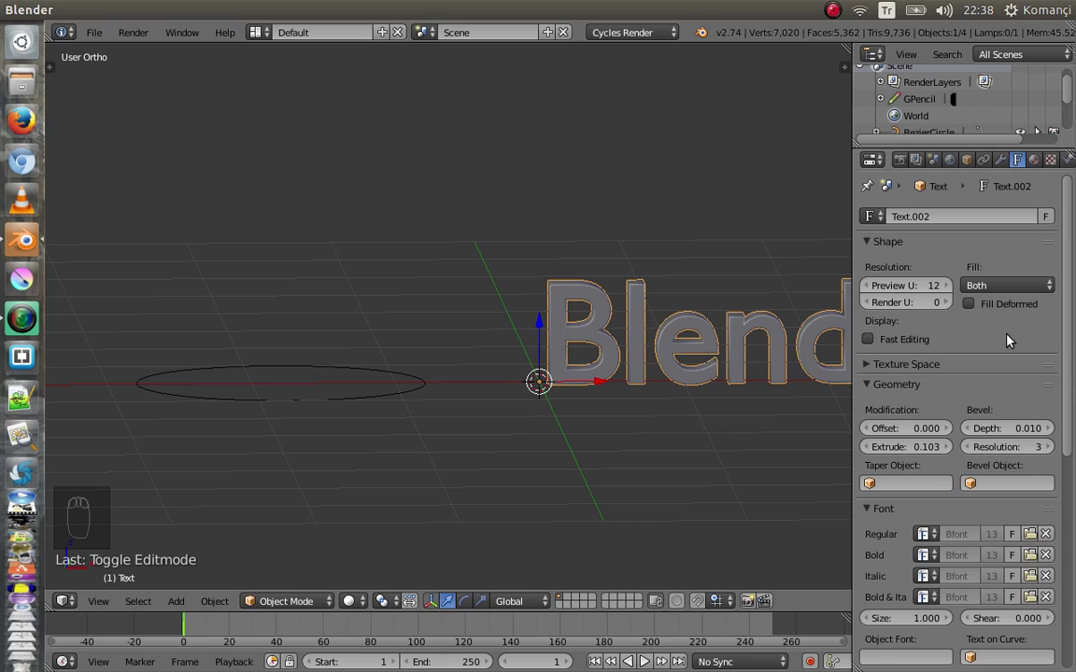
left_click(975, 307)
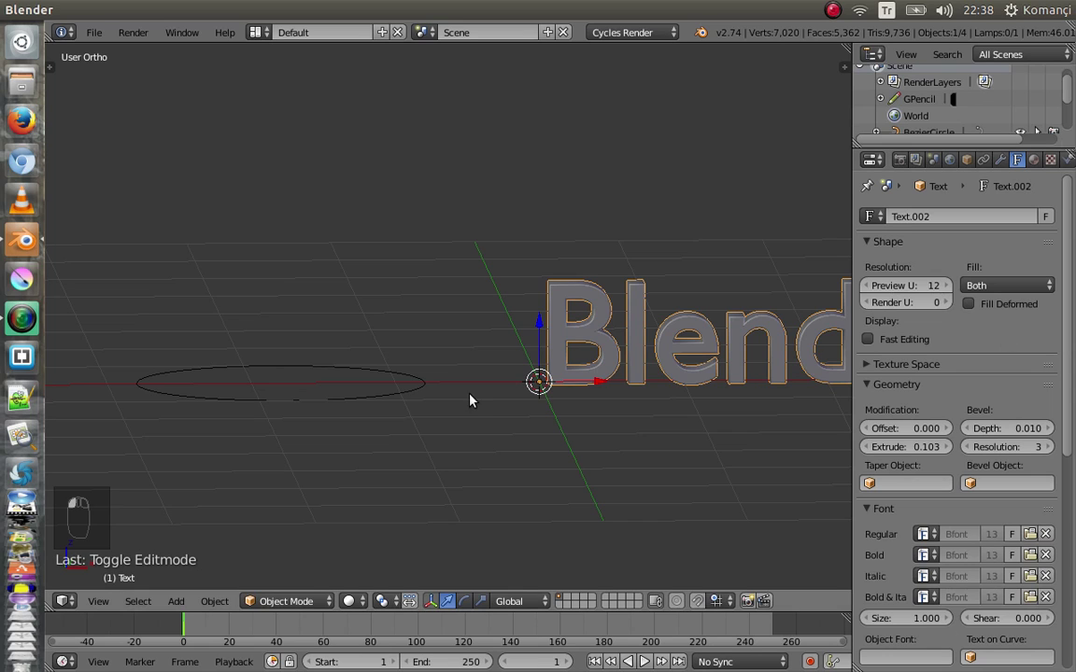
left_click_drag(1055, 299, 1005, 163)
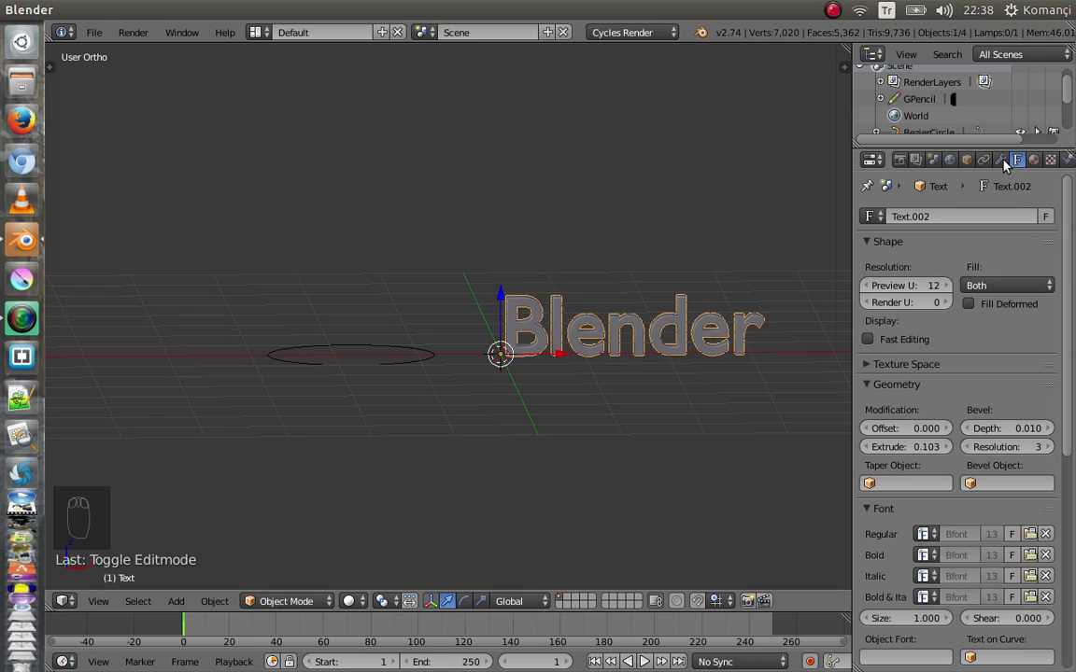
Add a Curve modifier targeting BezierCircle so the lettering bends along the circle
left_click_drag(1010, 162, 889, 306)
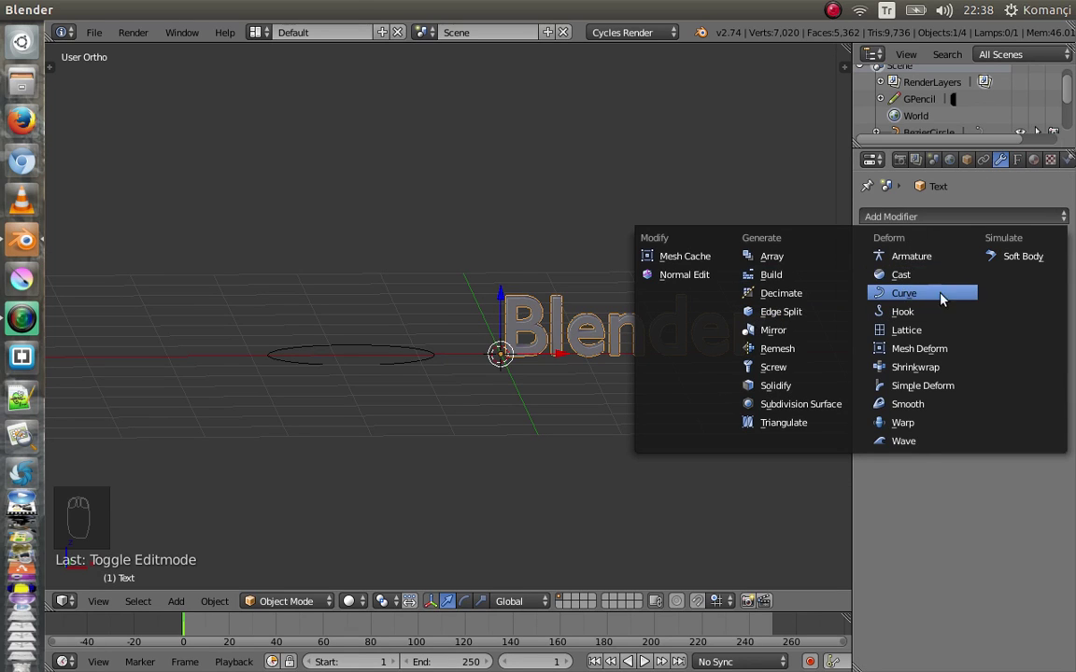
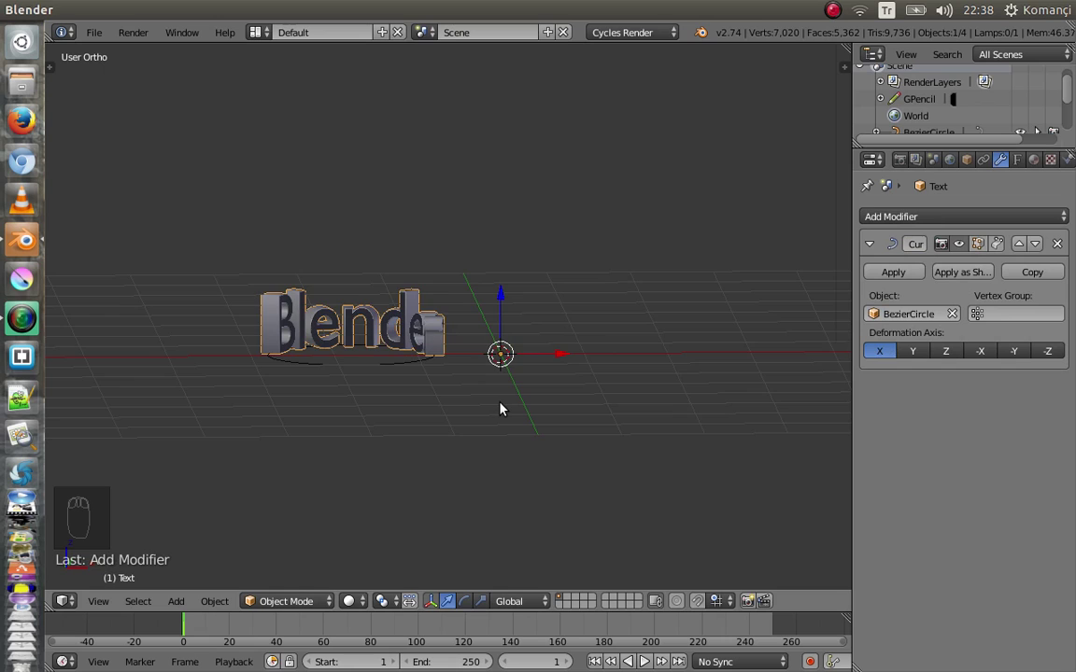
middle_click(508, 407)
left_click_drag(398, 385, 435, 400)
Slide the lettering around the circle to check it follows the curve, then return it
key("s")
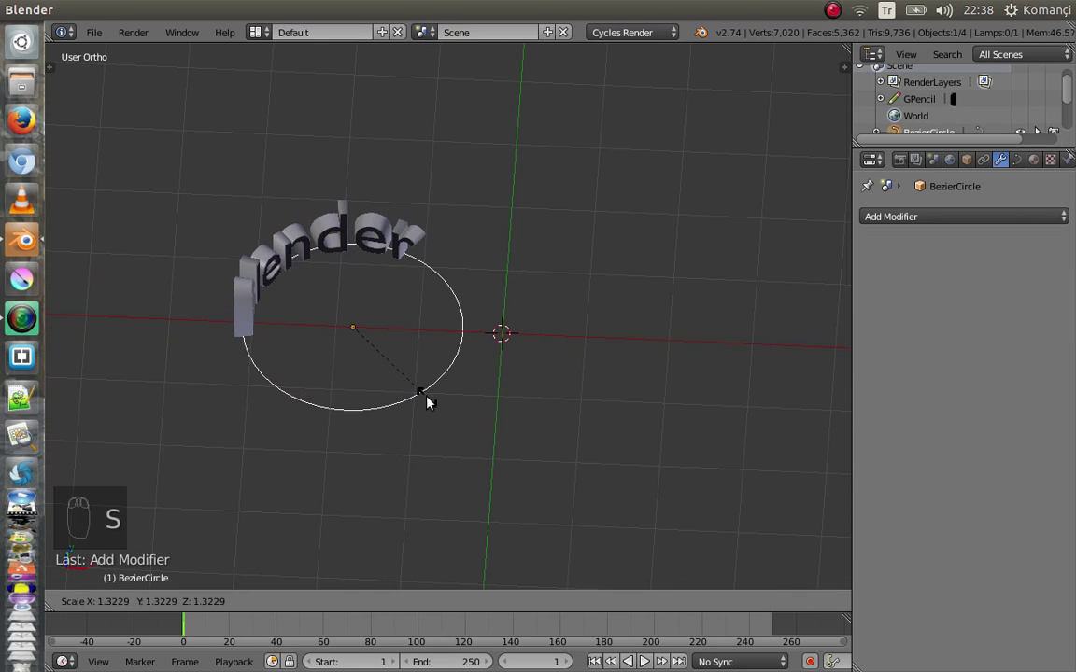
middle_click(475, 397)
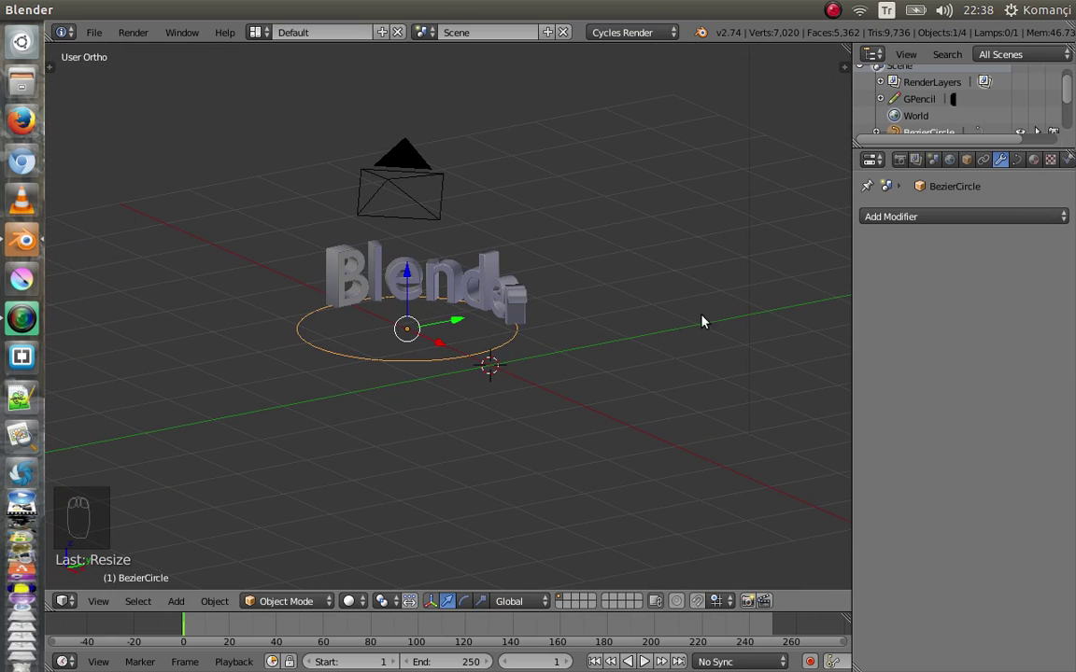
middle_click(451, 392)
key("g")
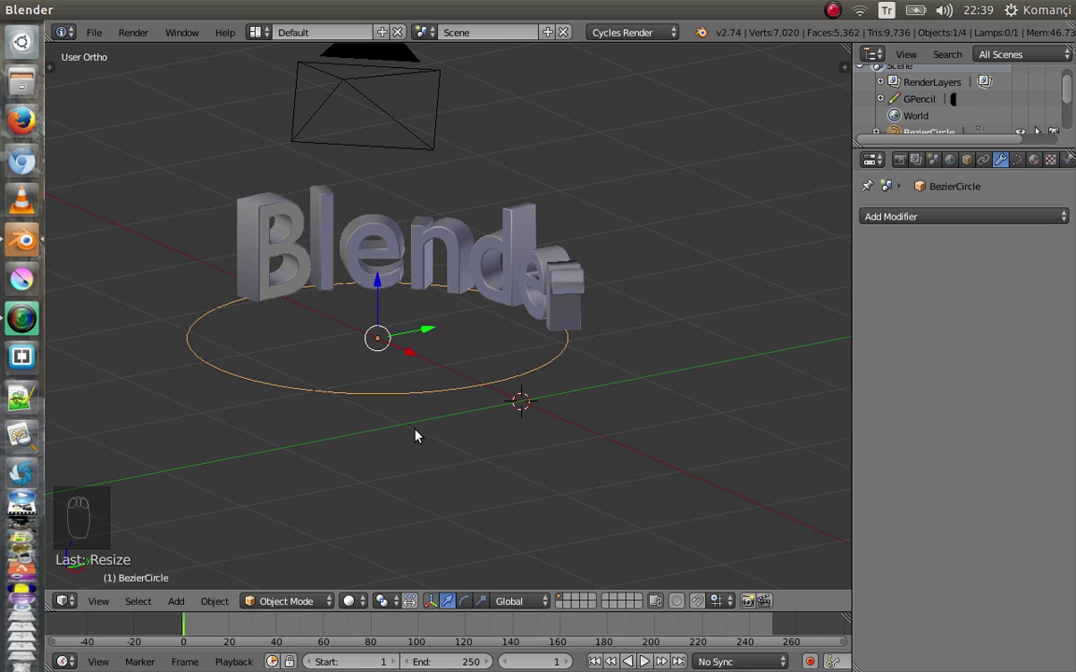
left_click_drag(493, 246, 410, 372)
key("g")
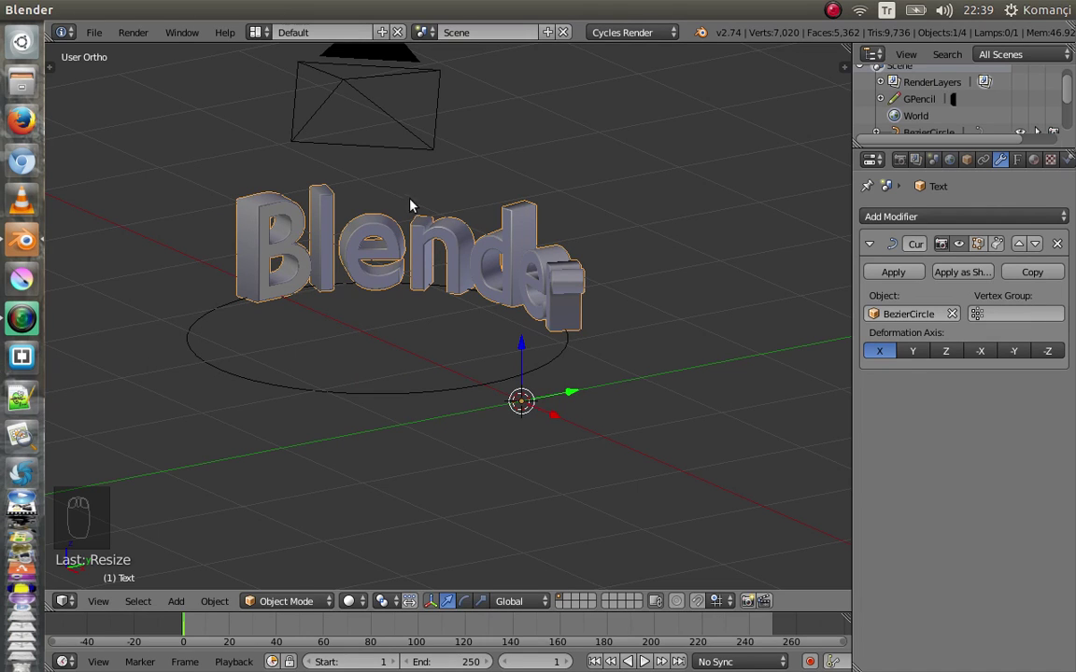
Switch to the scene camera view of the curved text and circle
key("KP_0")
middle_click(446, 315)
middle_click(447, 316)
middle_click(436, 323)
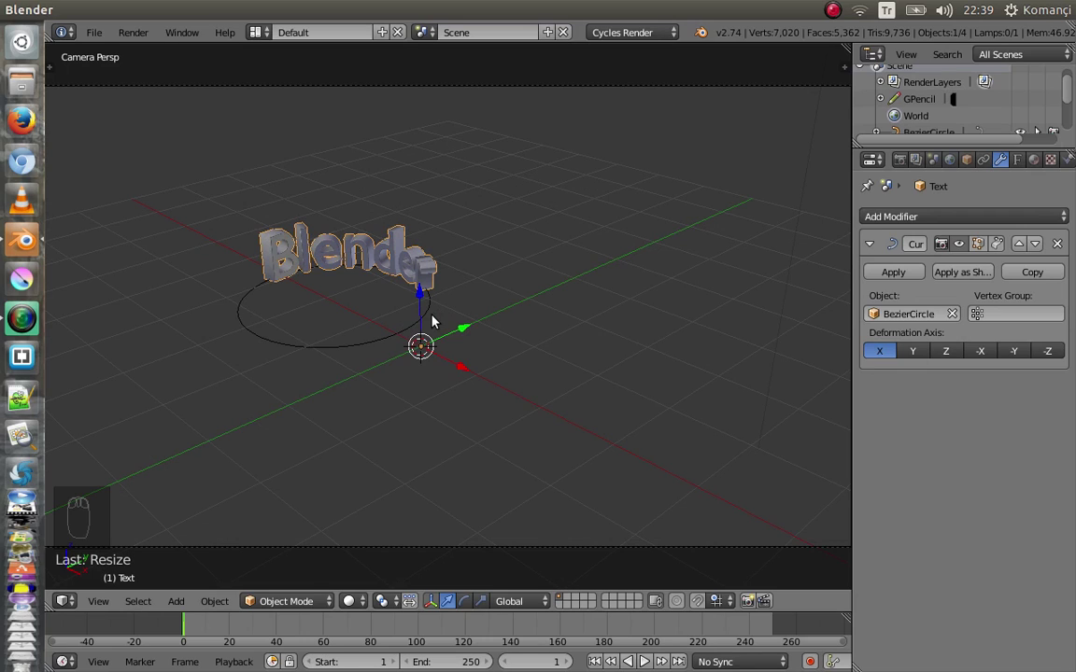
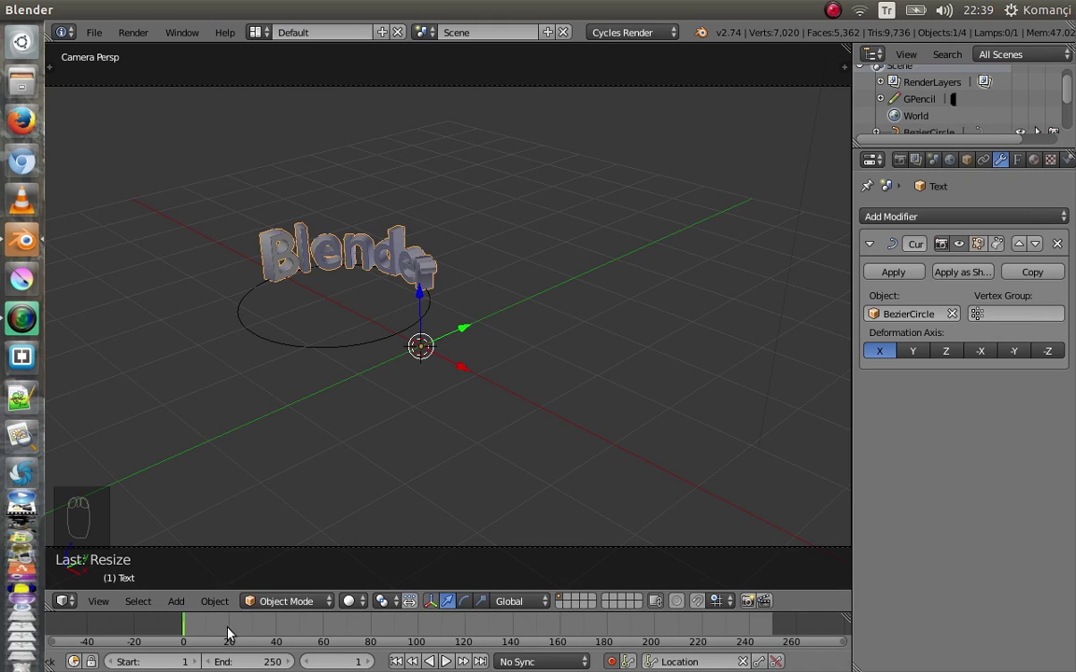
Record location keyframes at frames 21, 40 and 60, sliding the text along X around the circle
left_click(233, 632)
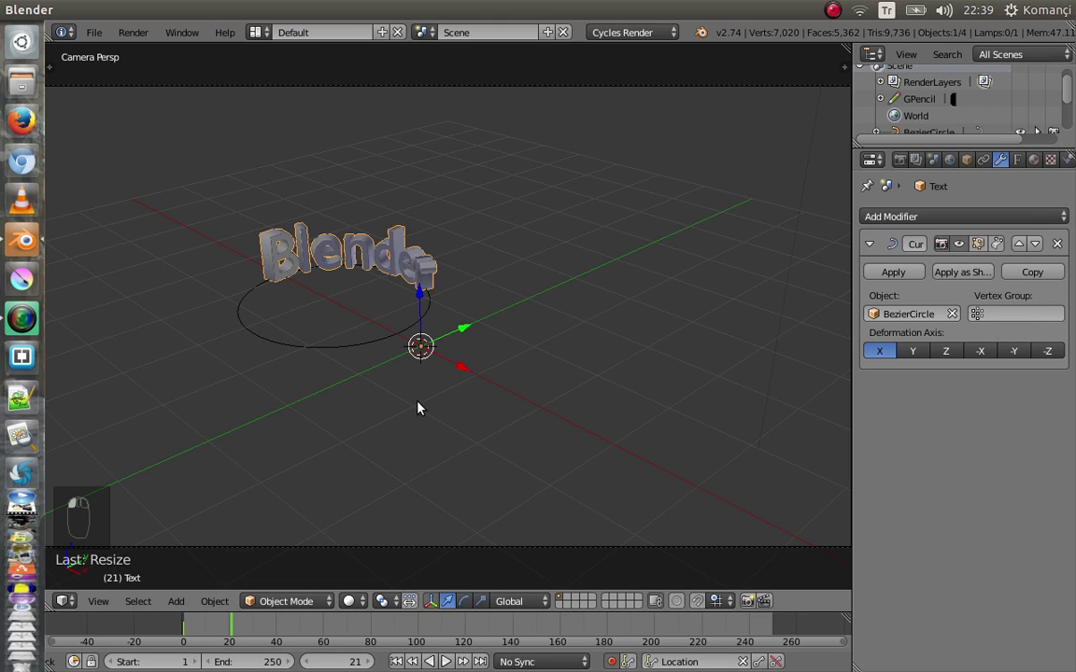
key("g")
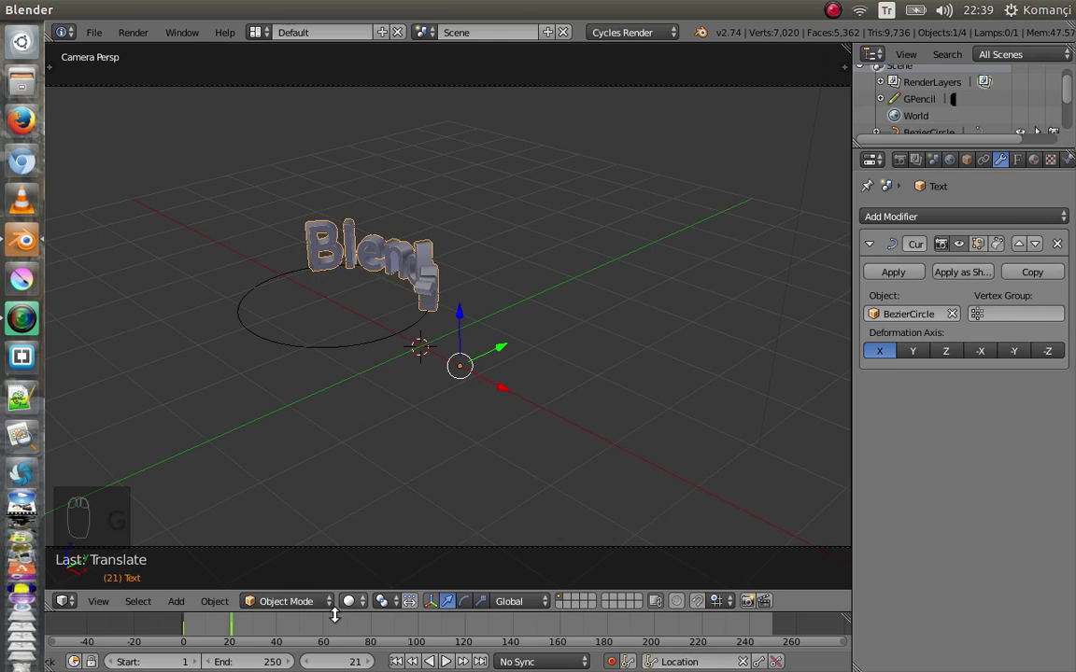
left_click(277, 632)
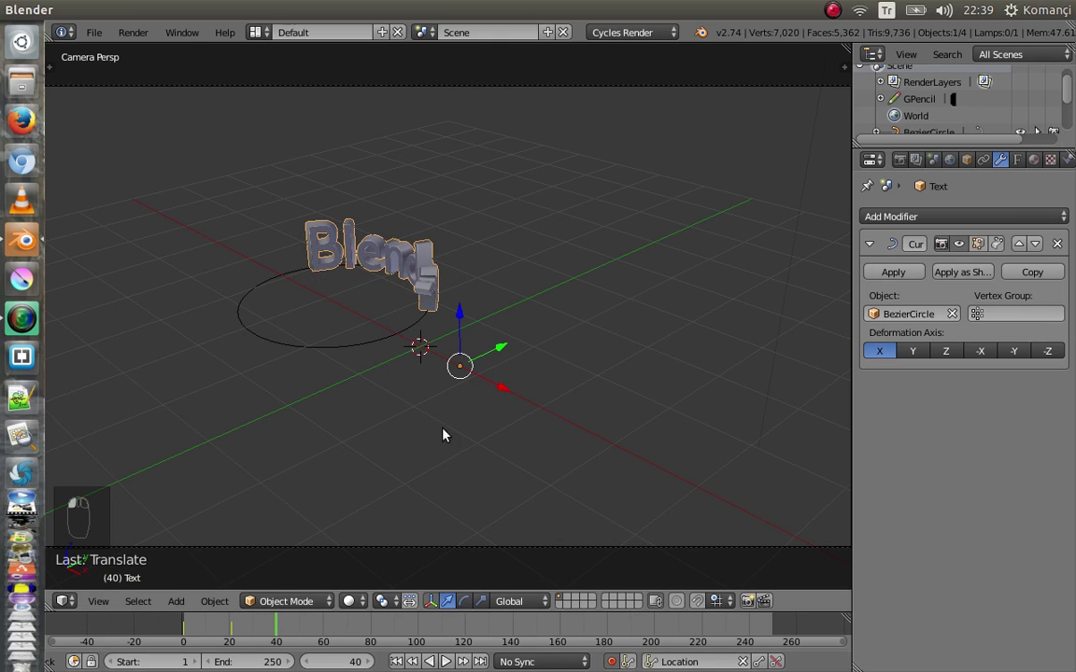
key("g")
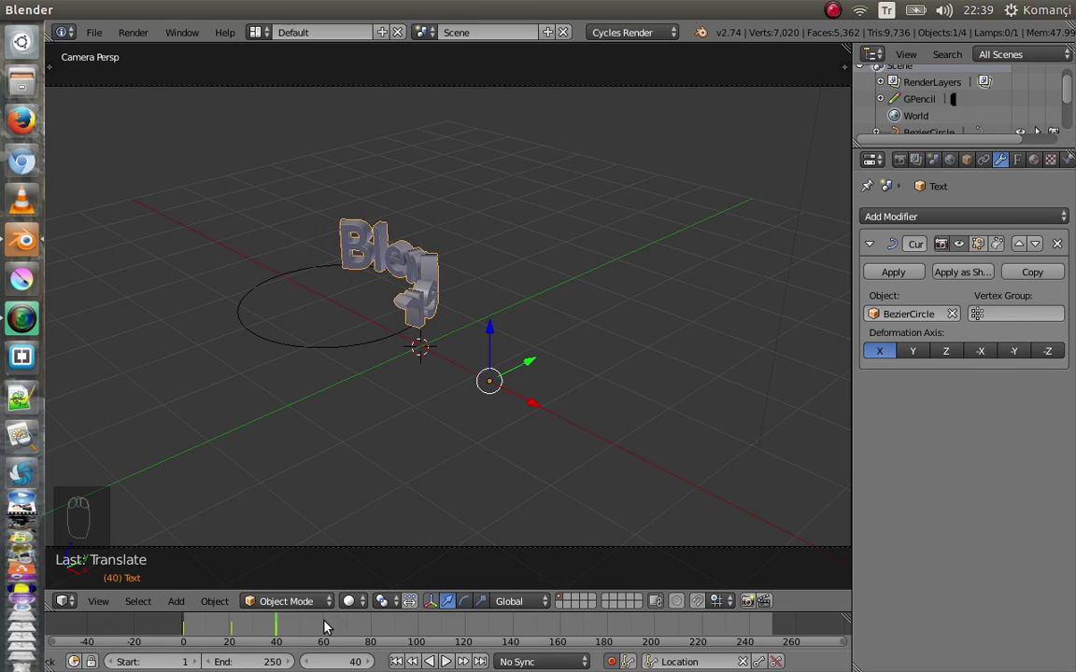
left_click(330, 633)
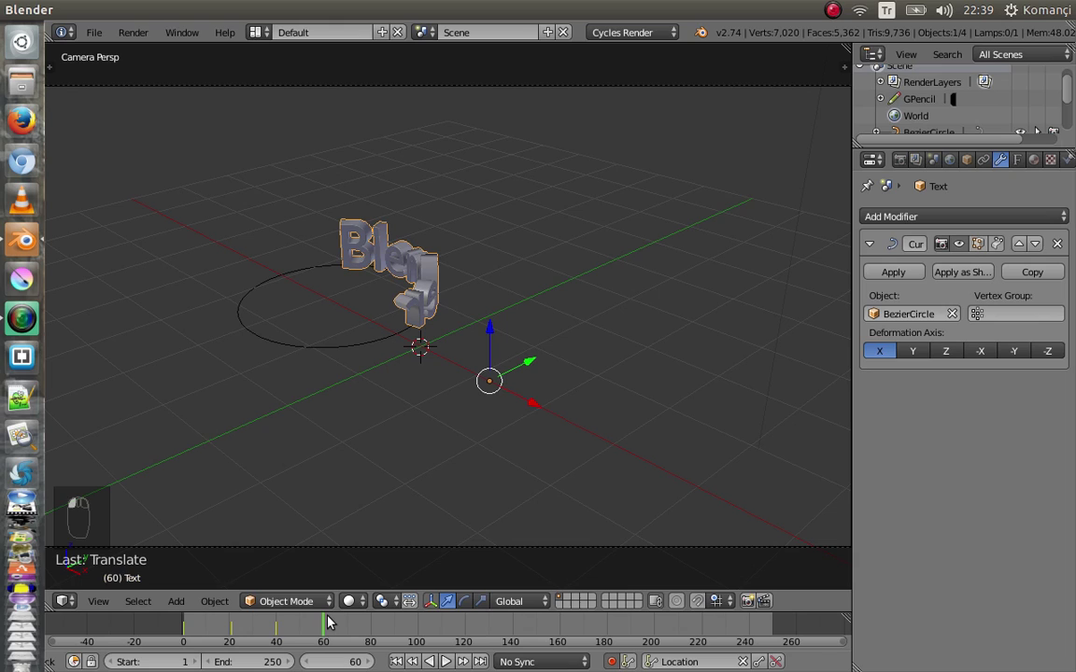
key("g")
key("x")
key("g")
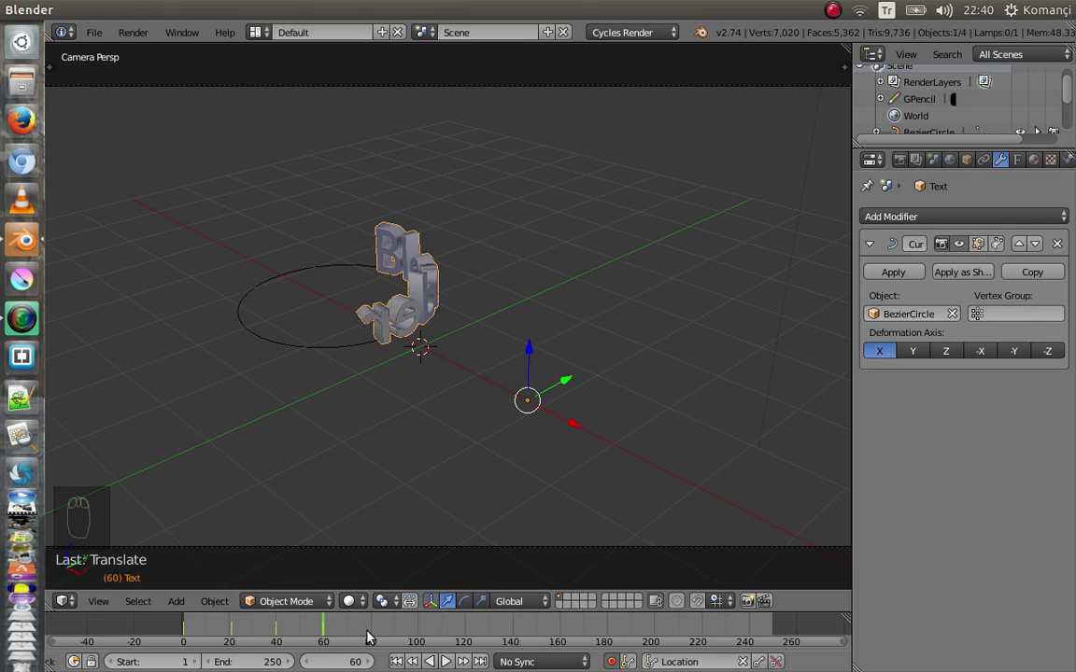
Keyframe the text further around the circle at frames 80, 100 and 120
left_click(379, 634)
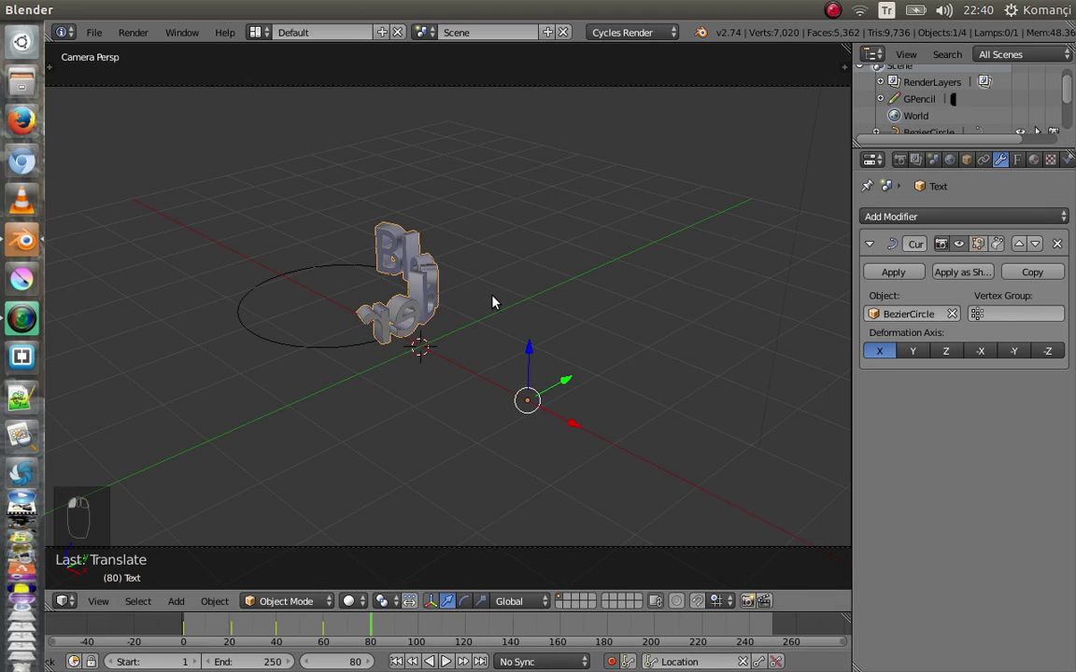
key("g")
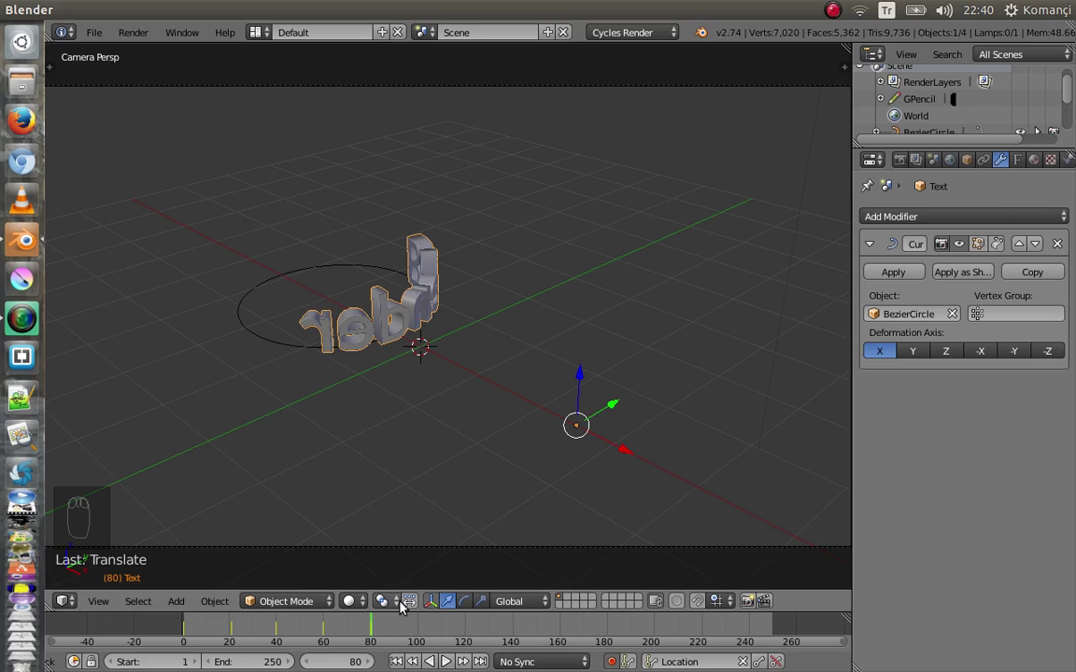
left_click(420, 630)
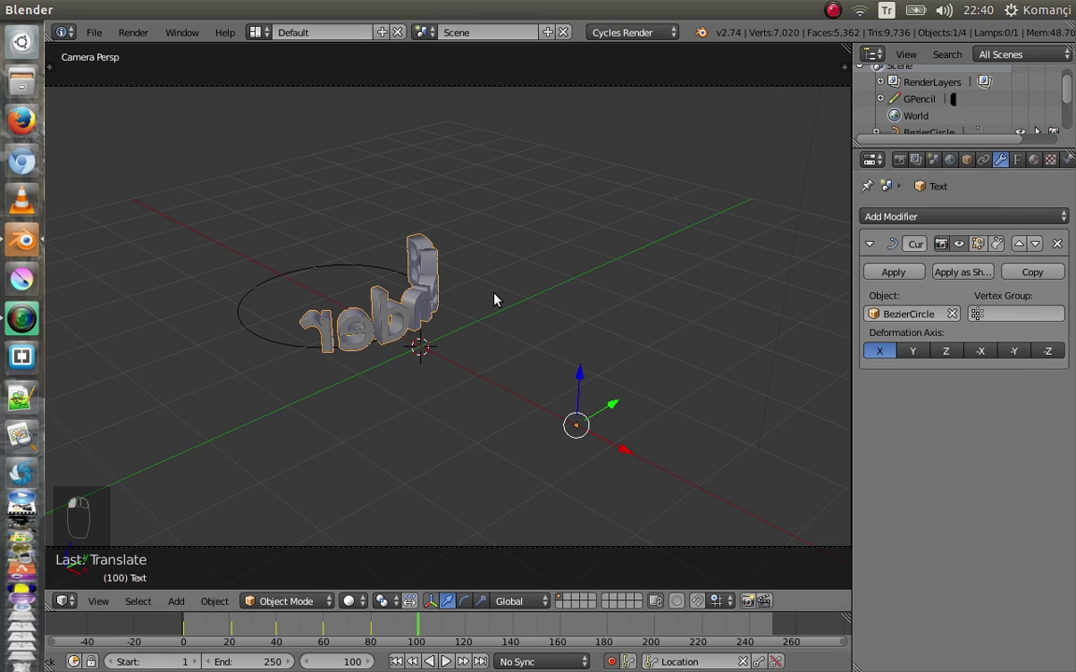
key("g")
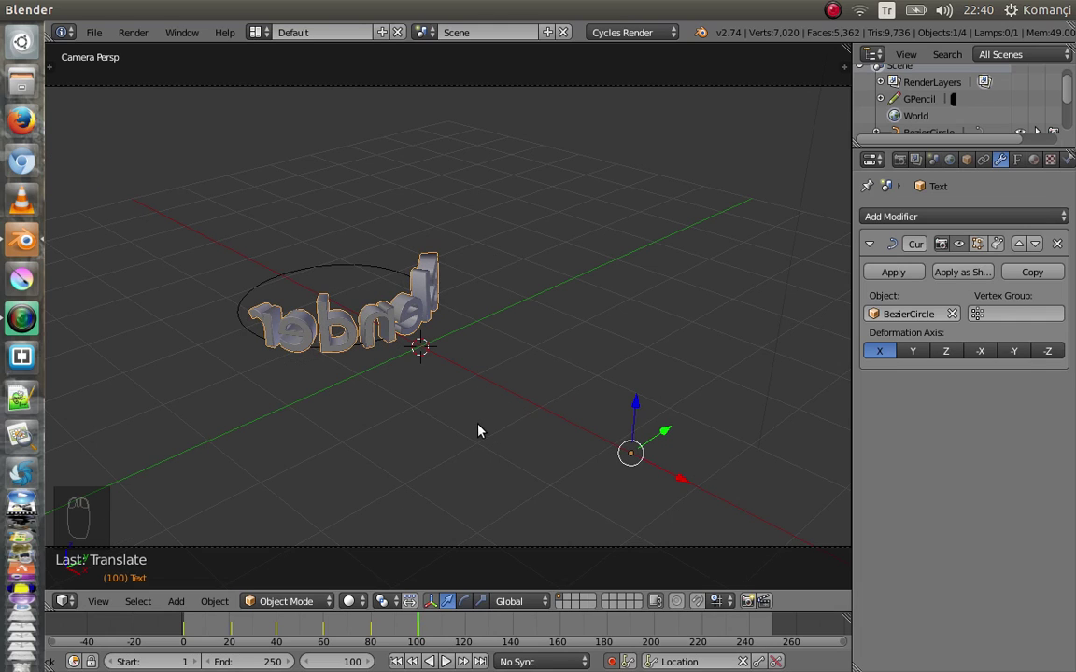
key("g")
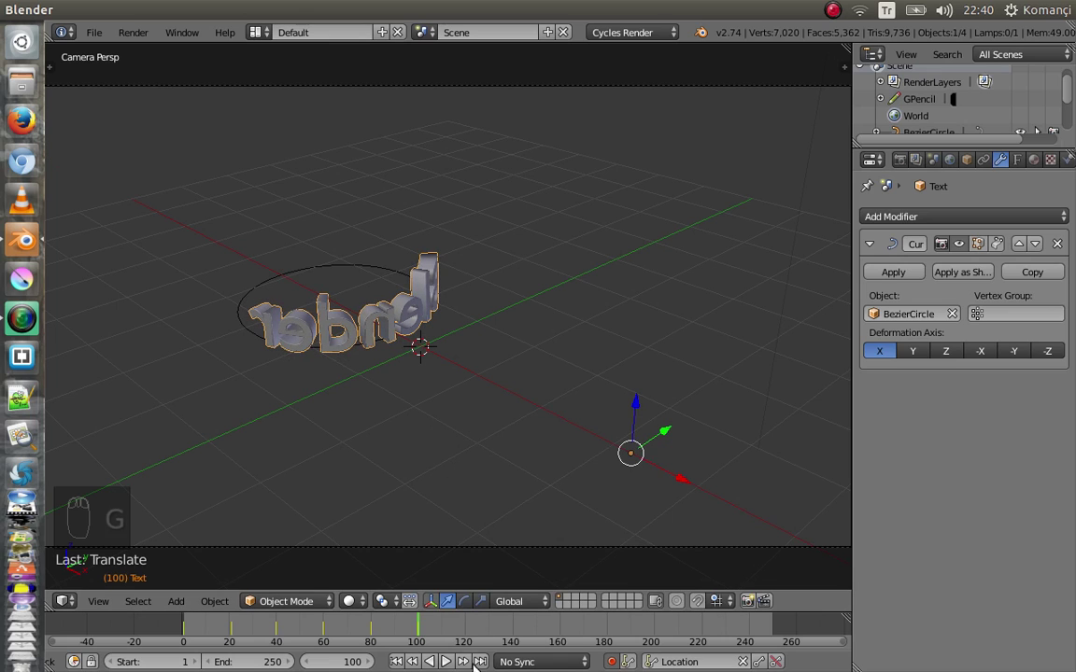
left_click(470, 634)
key("g")
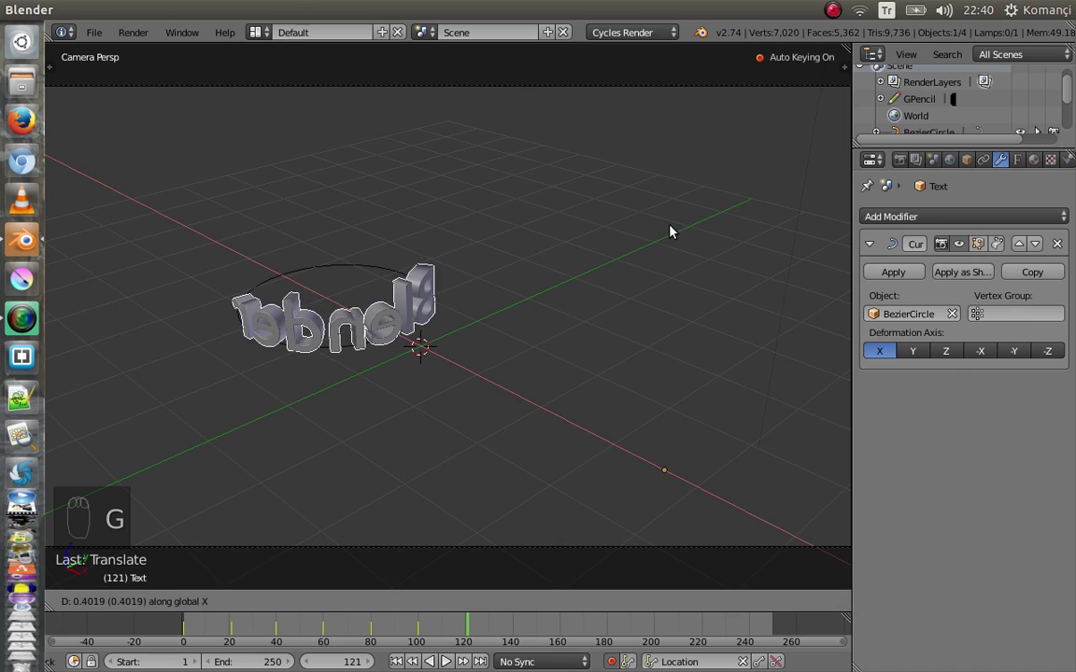
From a top overview, keyframe the text further around the circle at frame 140, then return to camera view
middle_click(619, 351)
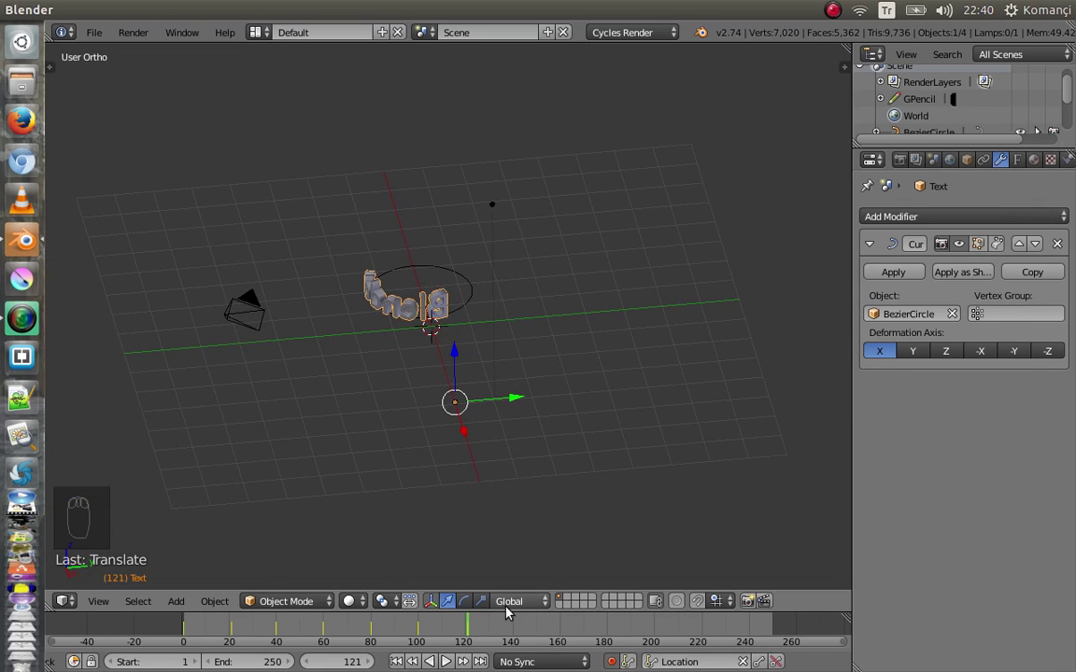
left_click(516, 637)
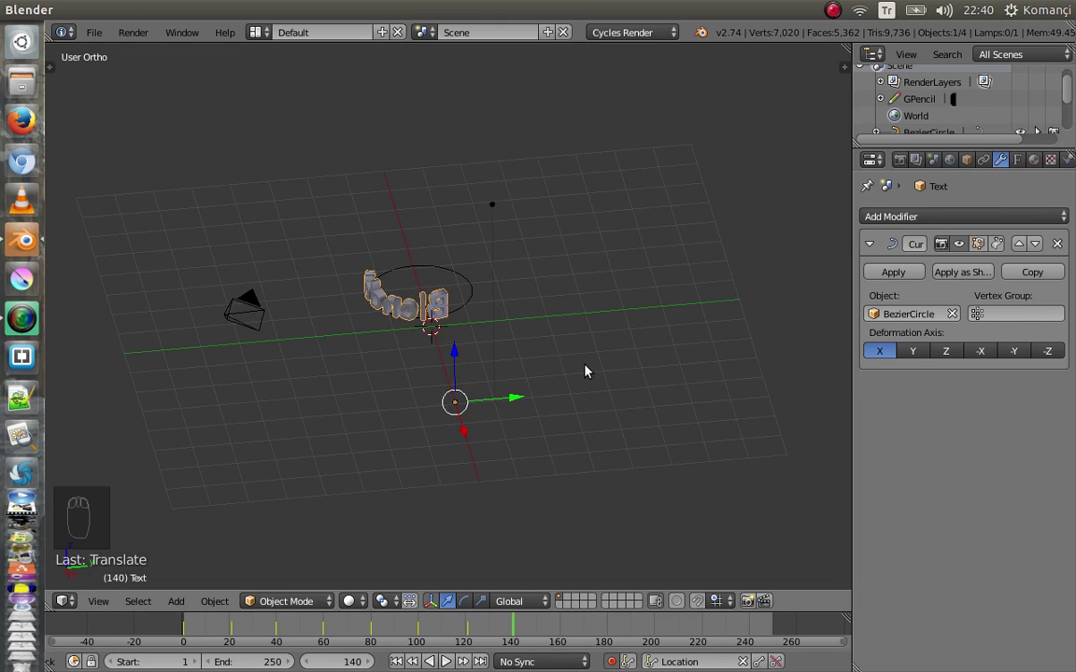
key("g")
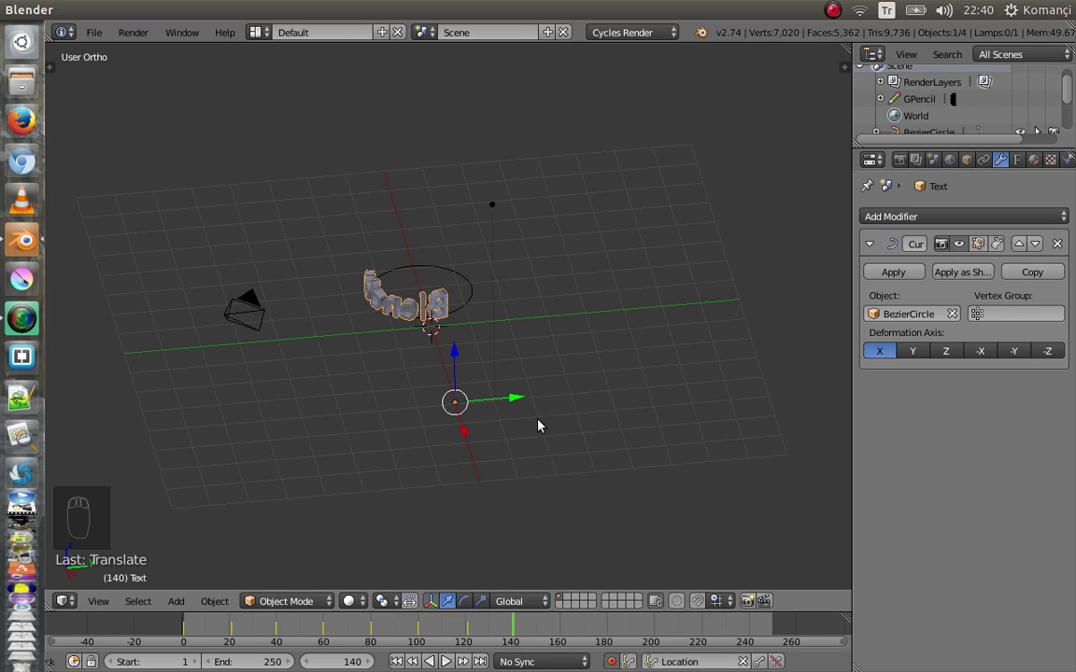
key("KP_0")
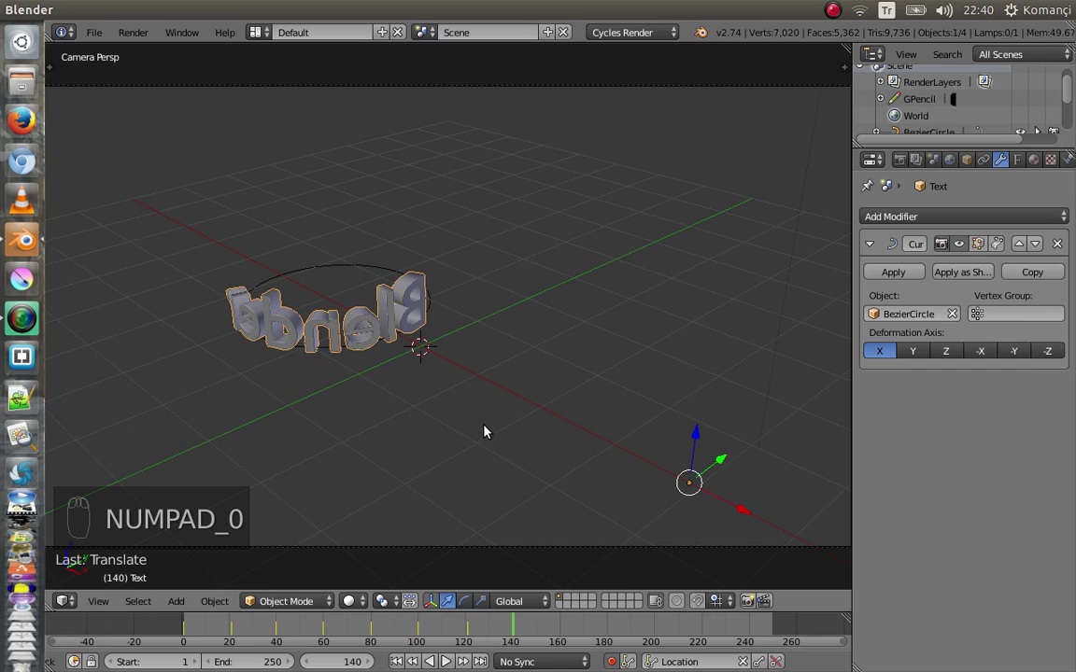
Push the text further around the circle and record a location keyframe at frame 160
key("g")
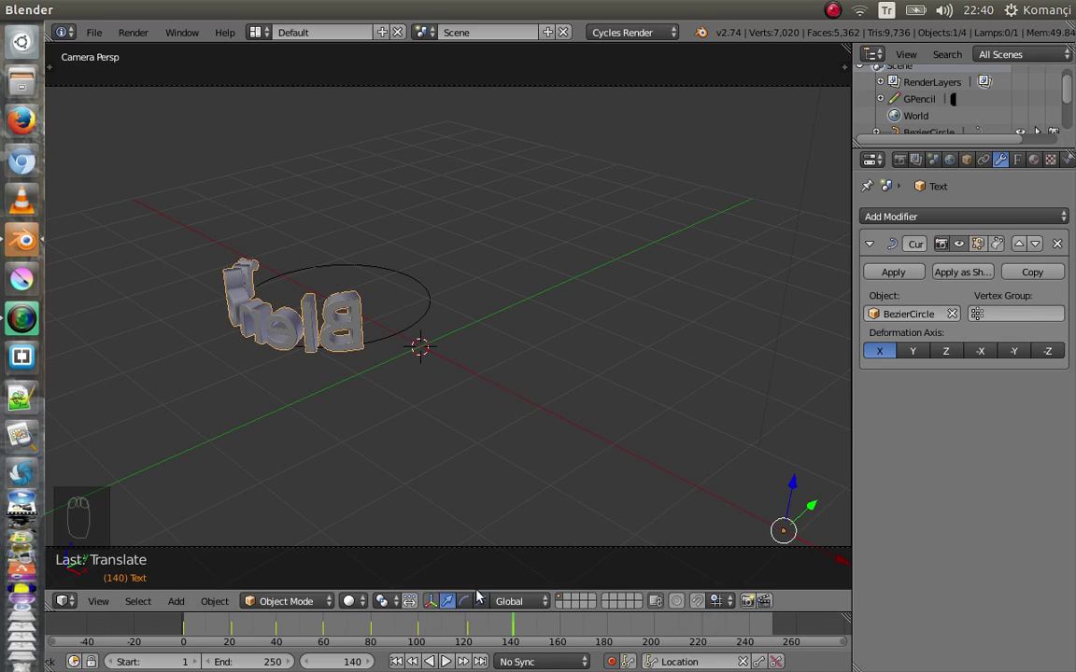
left_click(569, 633)
key("g")
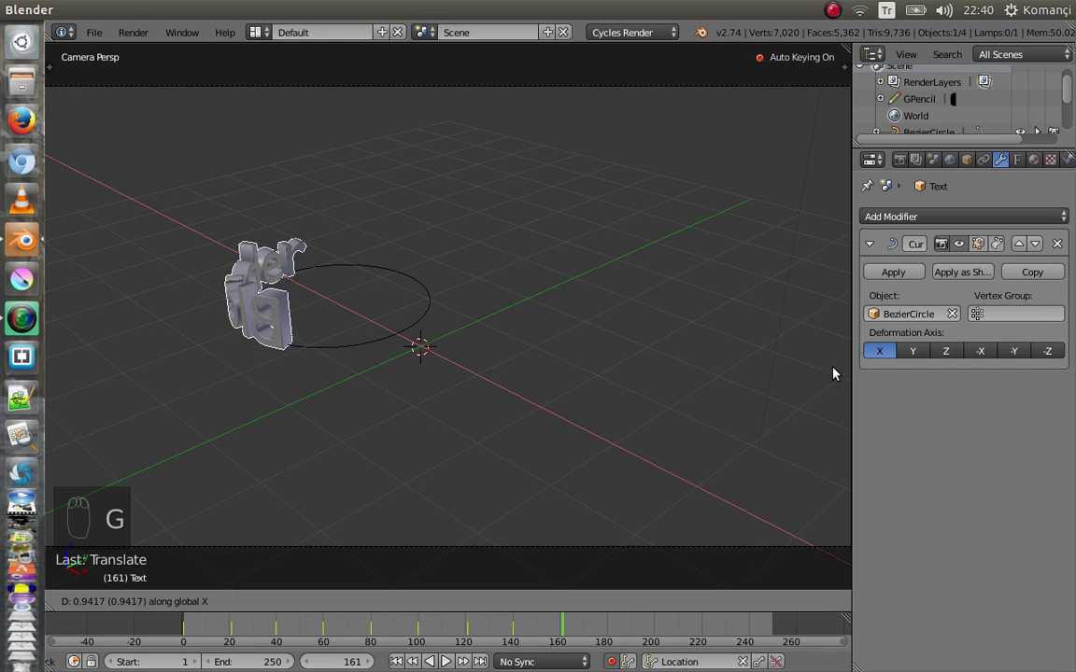
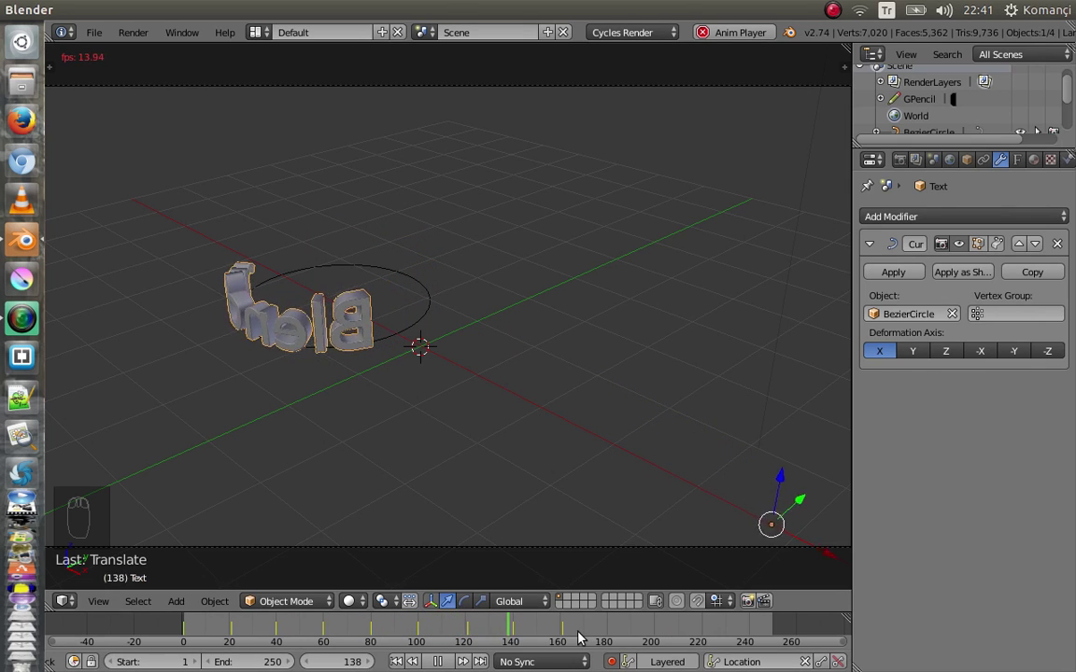
Keyframe the text further around the circle at frames 180, 200, 220 and its final position at 250
left_click(442, 667)
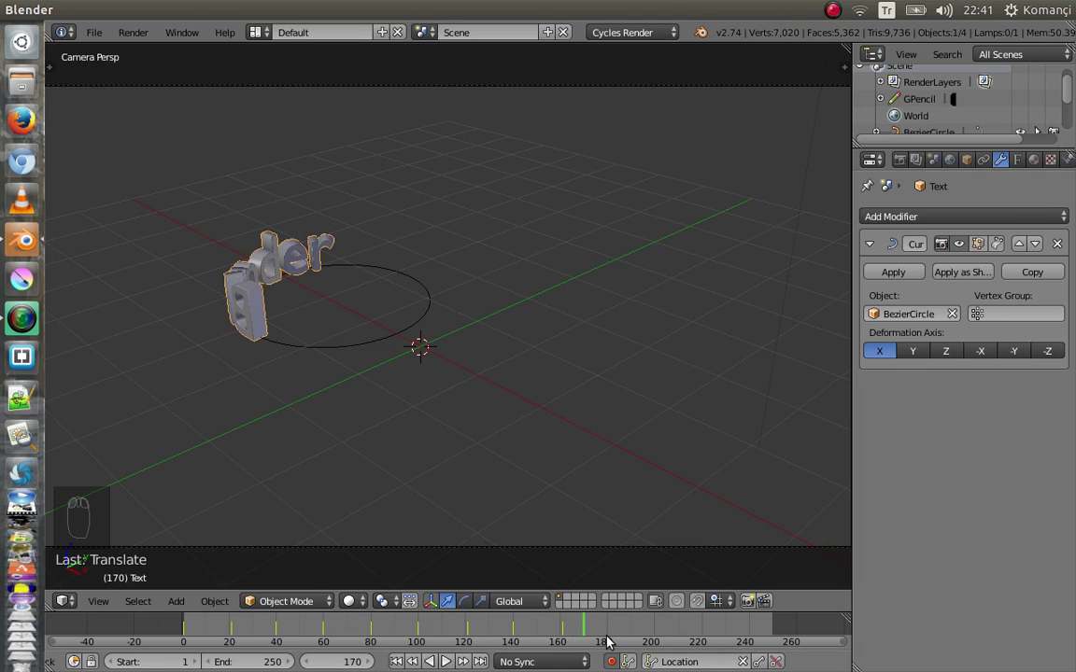
left_click(611, 639)
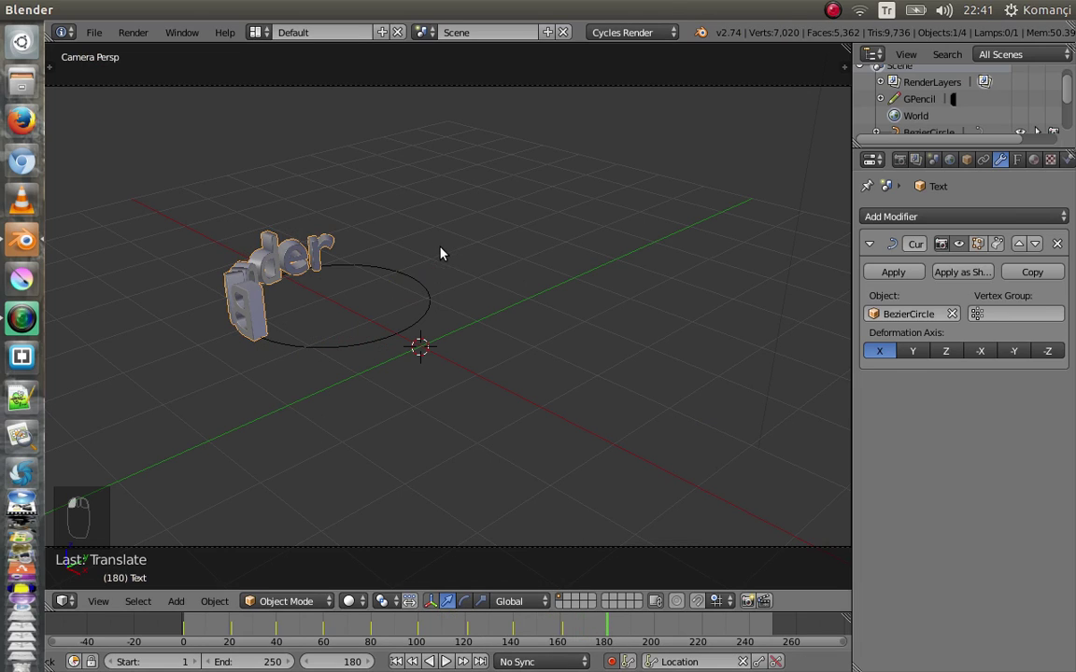
key("g")
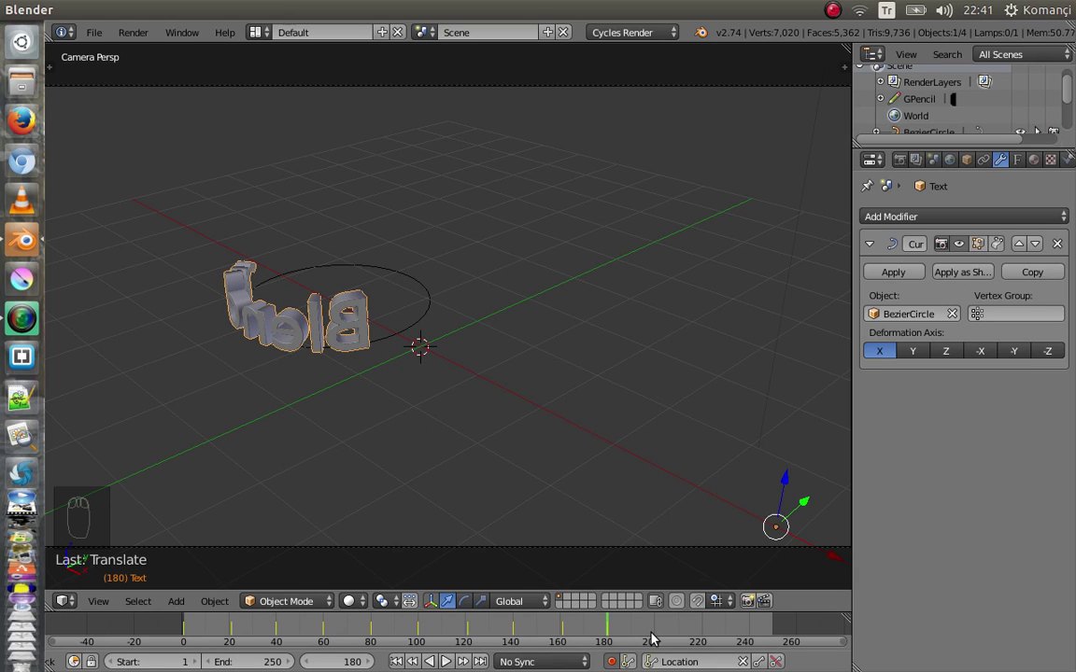
left_click(662, 633)
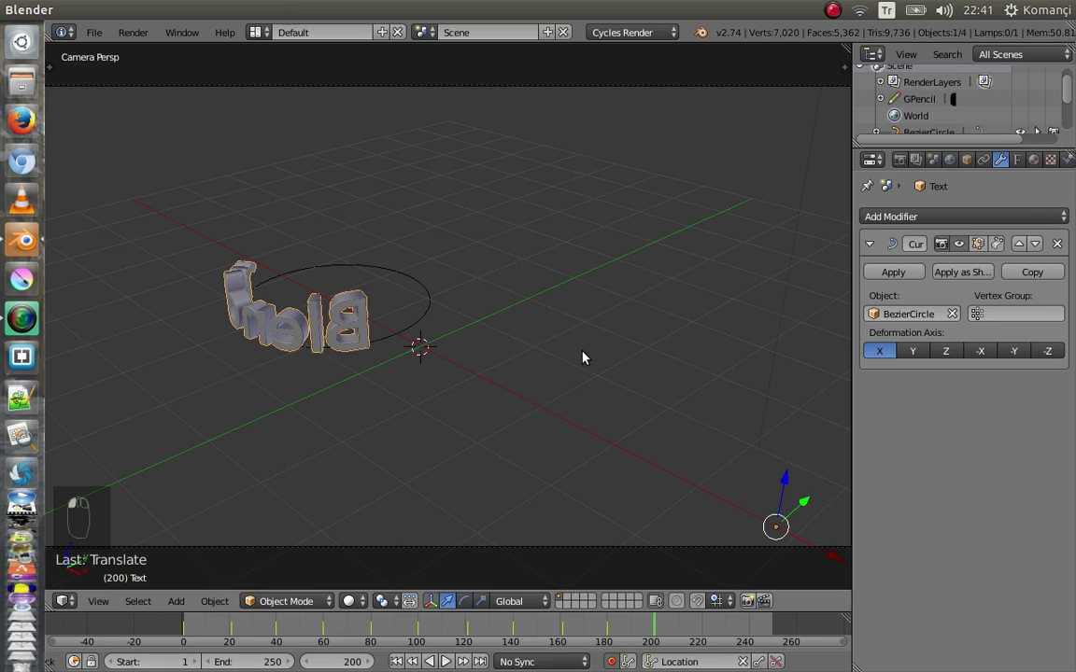
key("g")
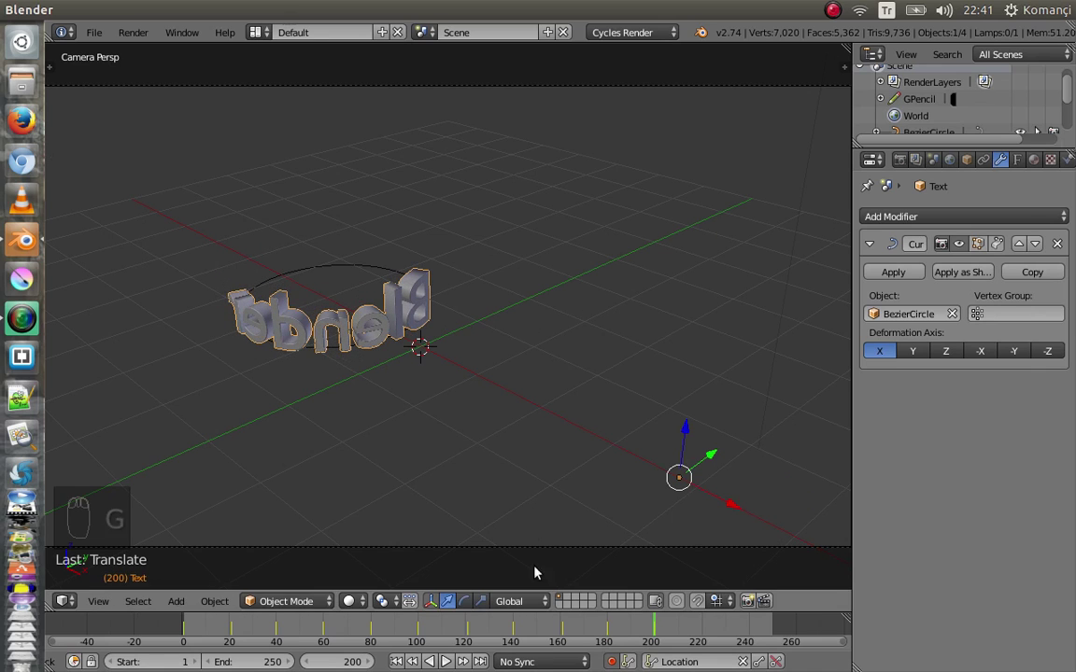
left_click(705, 634)
key("g")
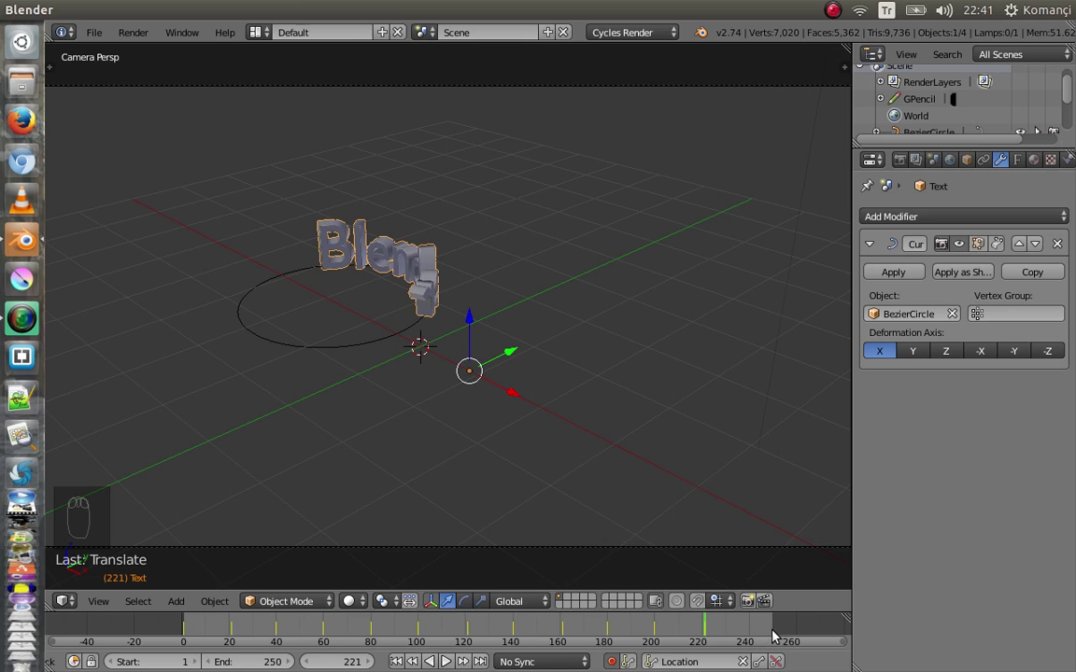
left_click(780, 633)
key("g")
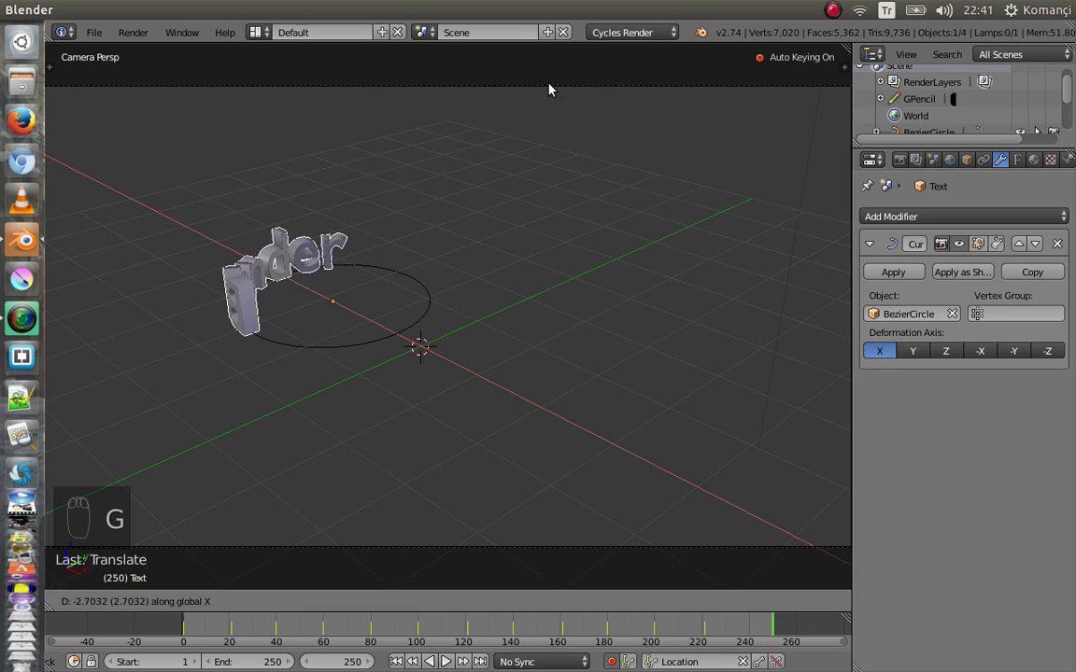
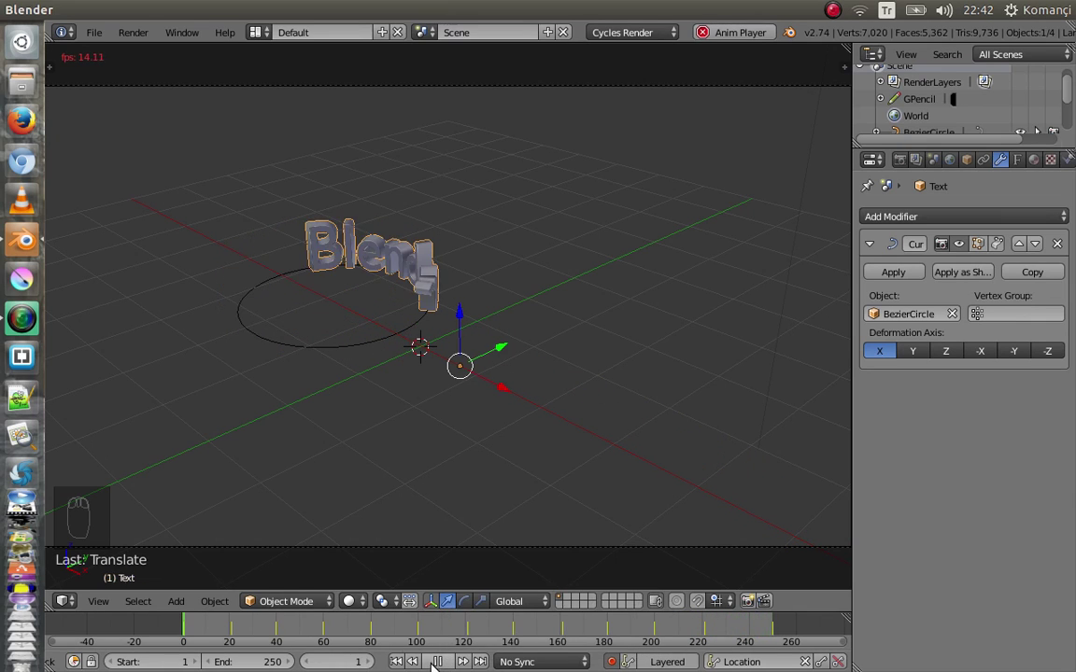
Stop playback and delete the Bezier circle, leaving straight 'Blender' text
left_click(447, 660)
left_click_drag(339, 355, 339, 354)
key("x")
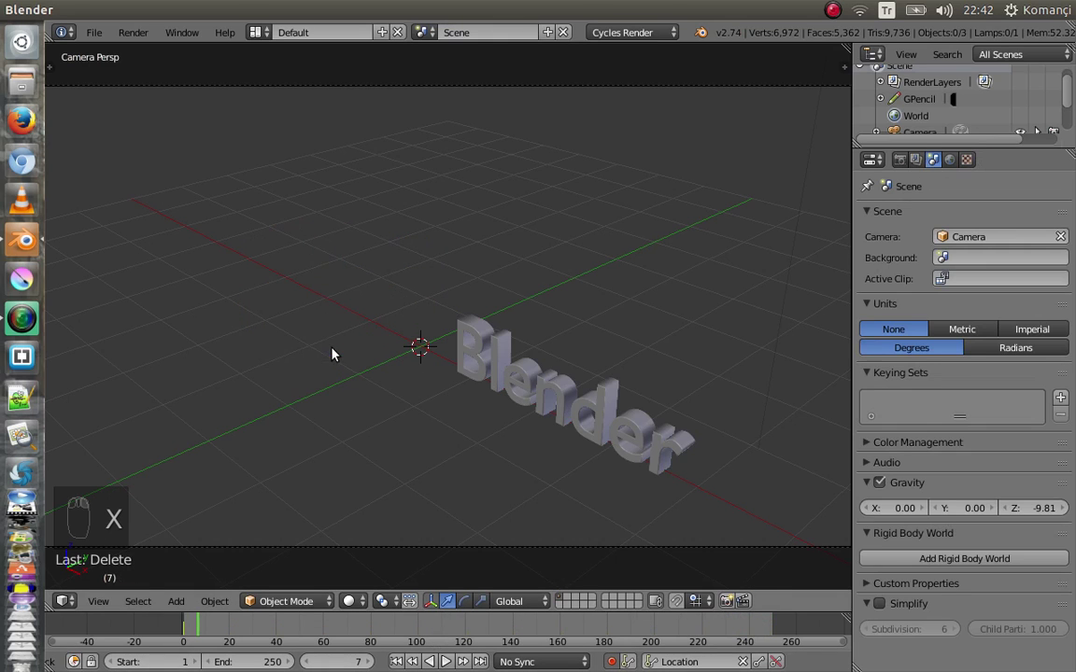
Add a NURBS path and place it beside the straight Blender text
key("shift+a")
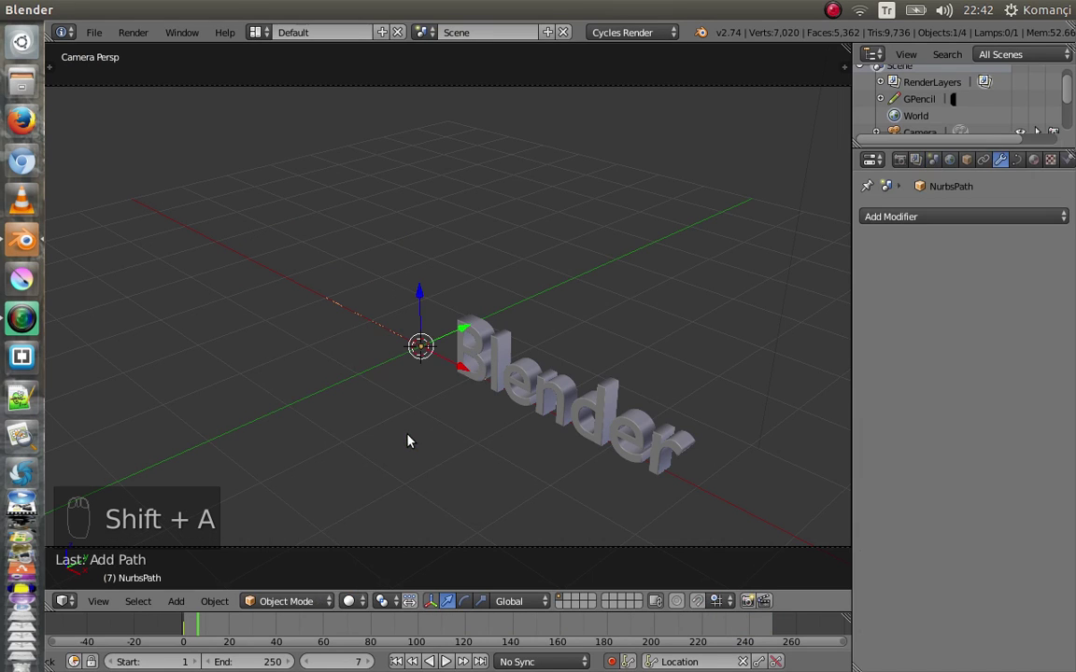
left_click(471, 366)
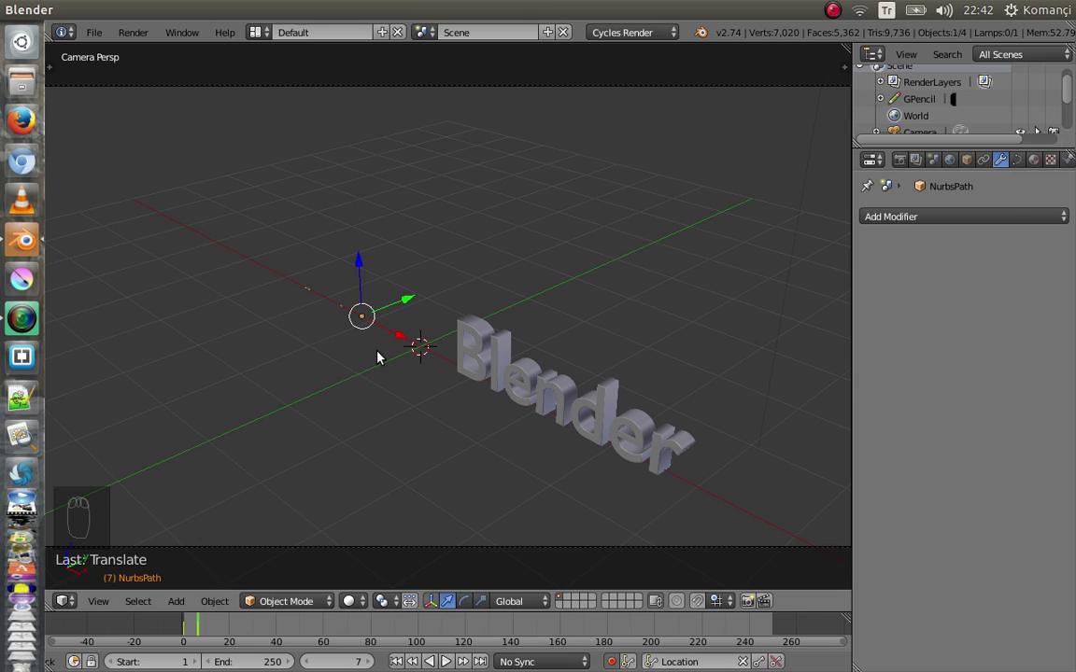
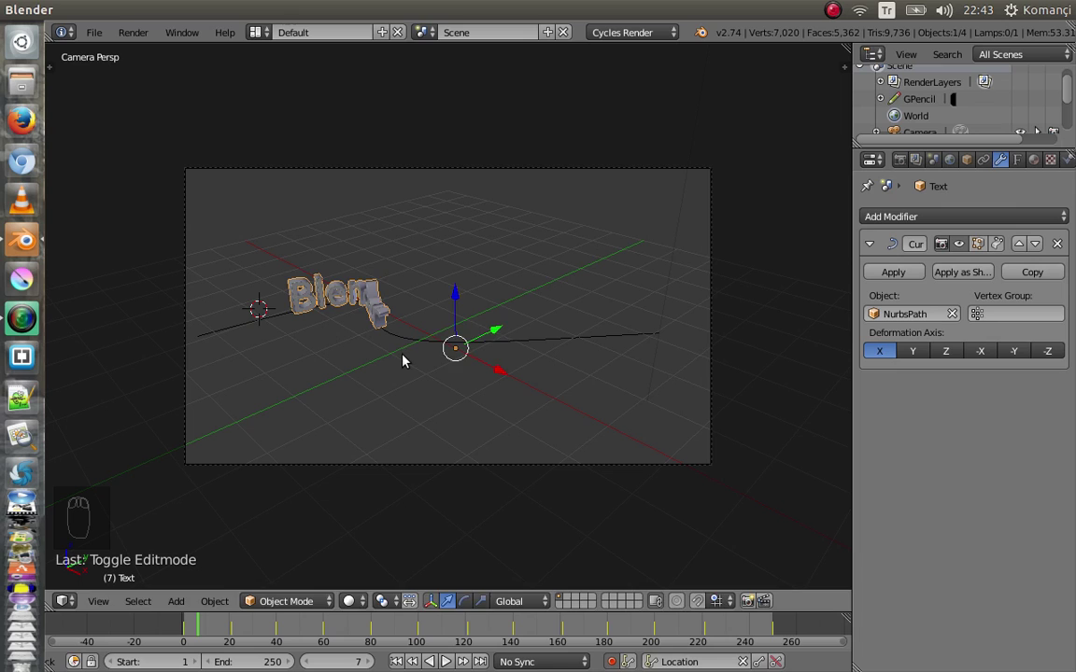
Slide the Blender lettering along the NURBS path toward its left end
key("s")
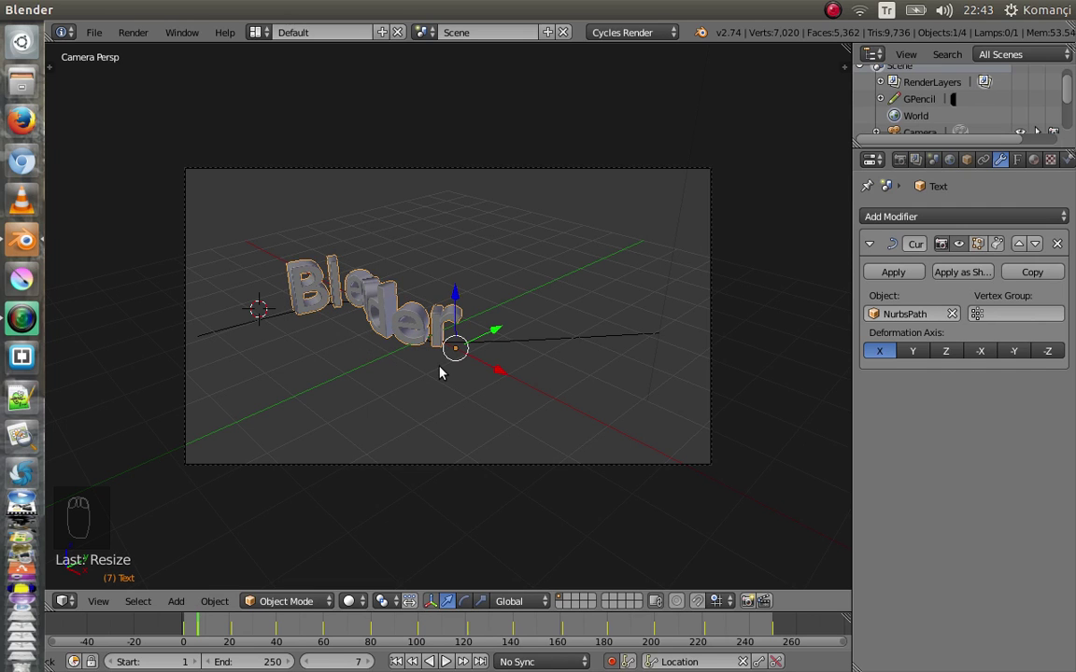
left_click_drag(440, 370, 469, 382)
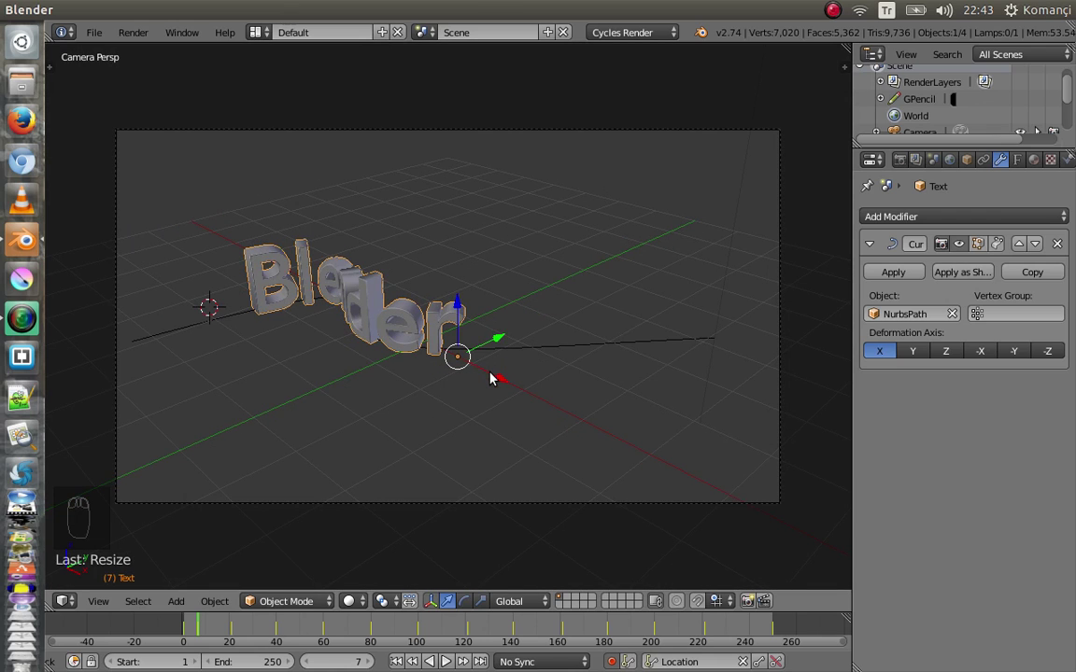
key("g")
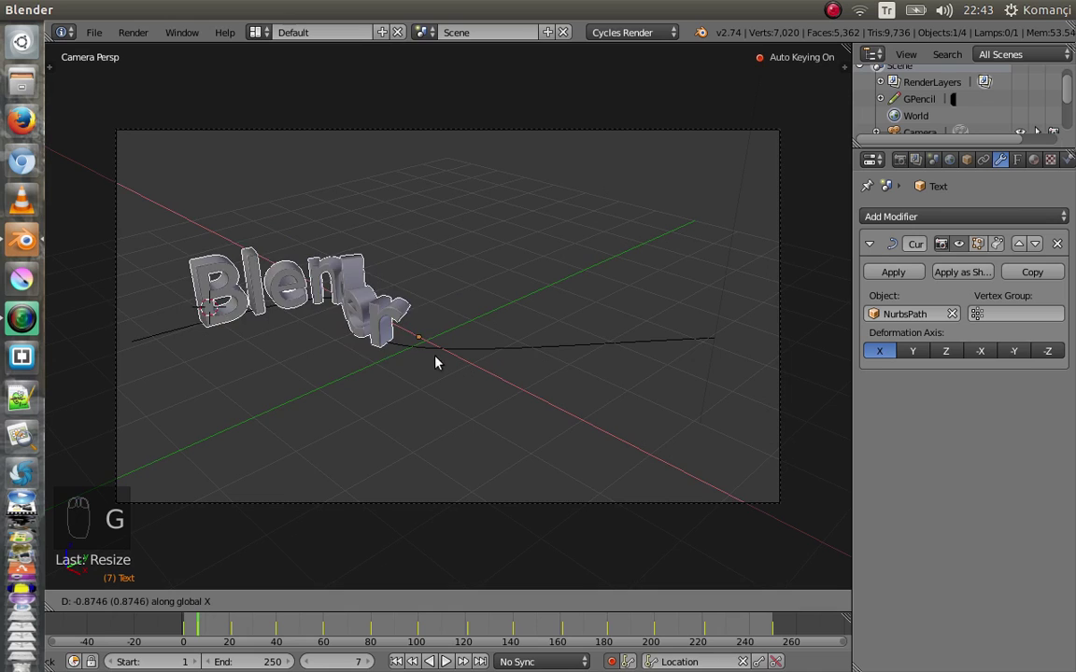